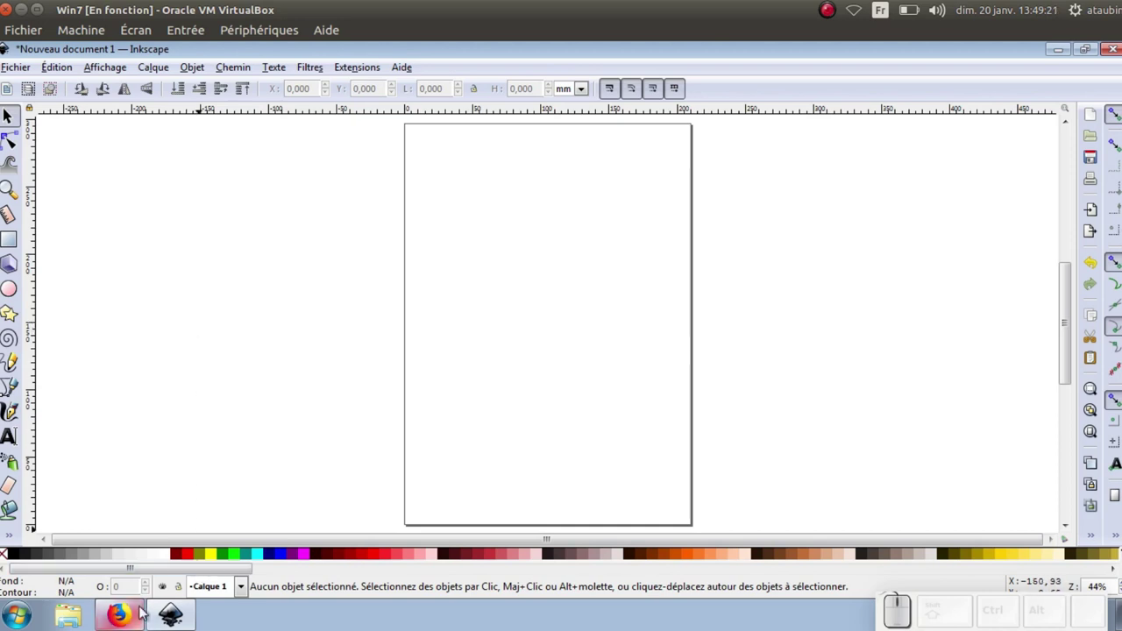
Step: Review the pencil drawing in the browser, then return to the Inkscape document
{"action": "left_click", "coordinate": [140, 620]}
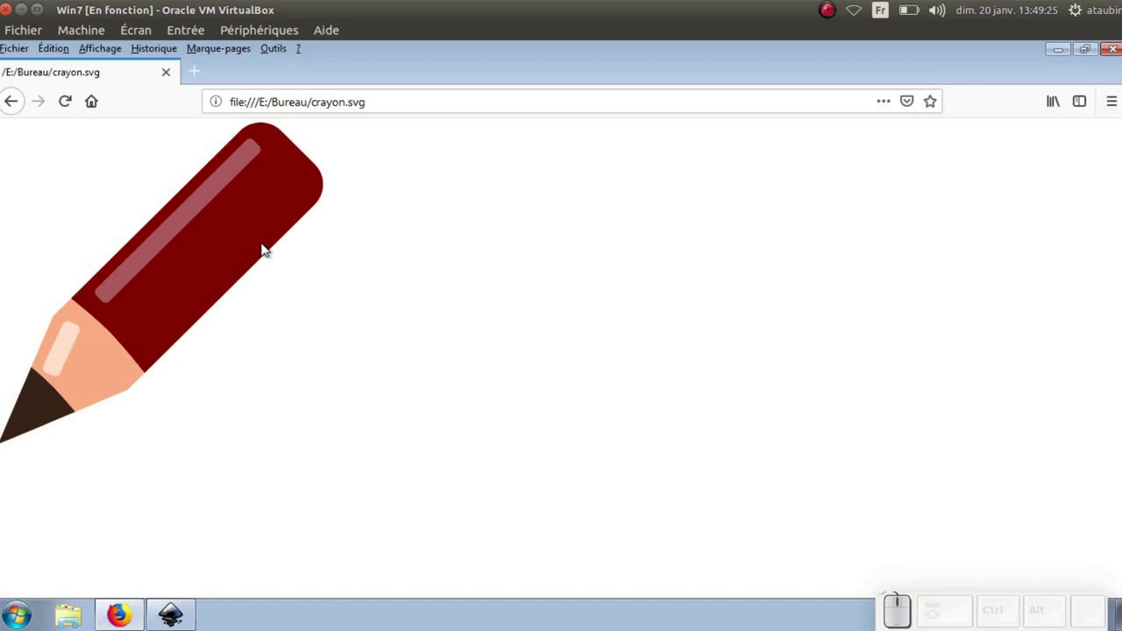
{"action": "scroll", "scroll_direction": "up", "scroll_amount": 3}
{"action": "scroll", "scroll_direction": "up", "scroll_amount": 3}
{"action": "scroll", "scroll_direction": "up", "scroll_amount": 3}
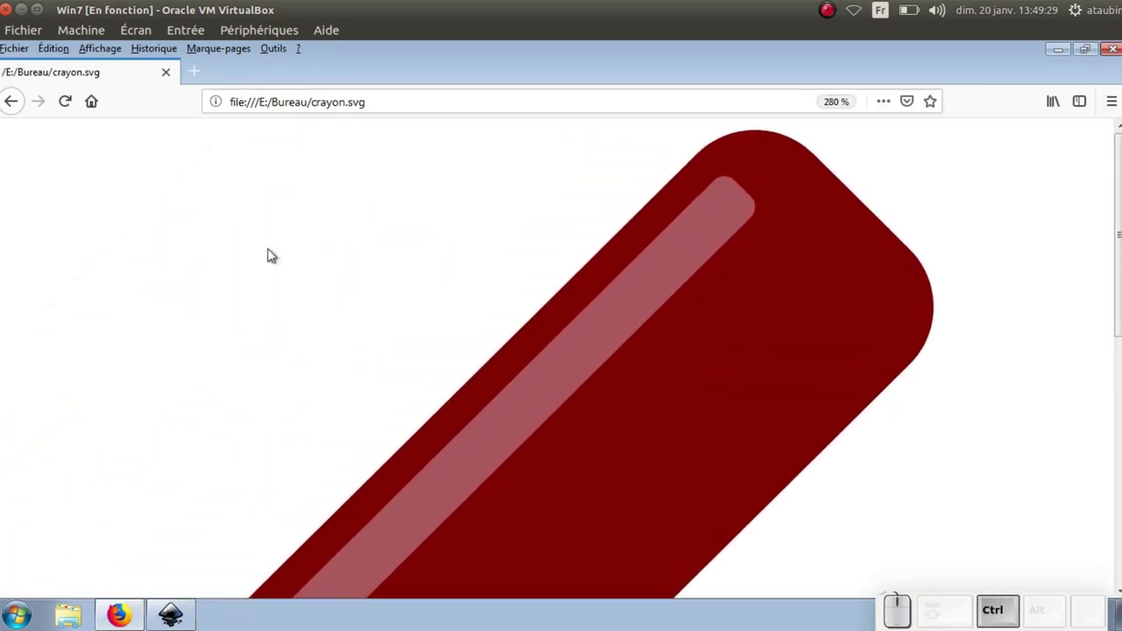
{"action": "scroll", "scroll_direction": "down", "scroll_amount": 3}
{"action": "scroll", "scroll_direction": "down", "scroll_amount": 3}
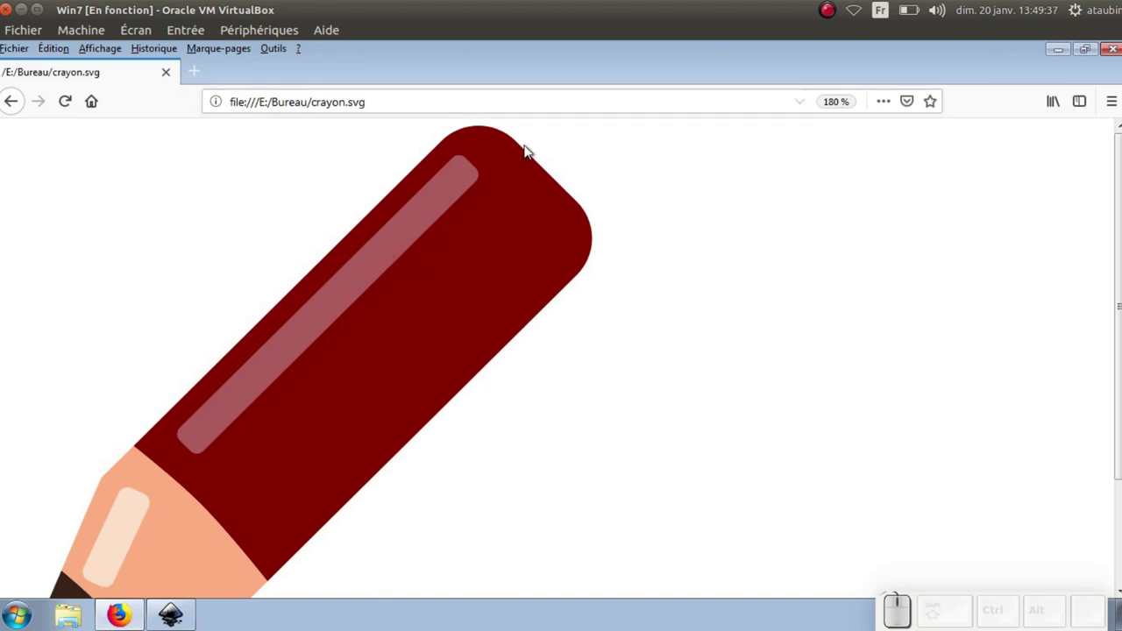
{"action": "left_click", "coordinate": [183, 622]}
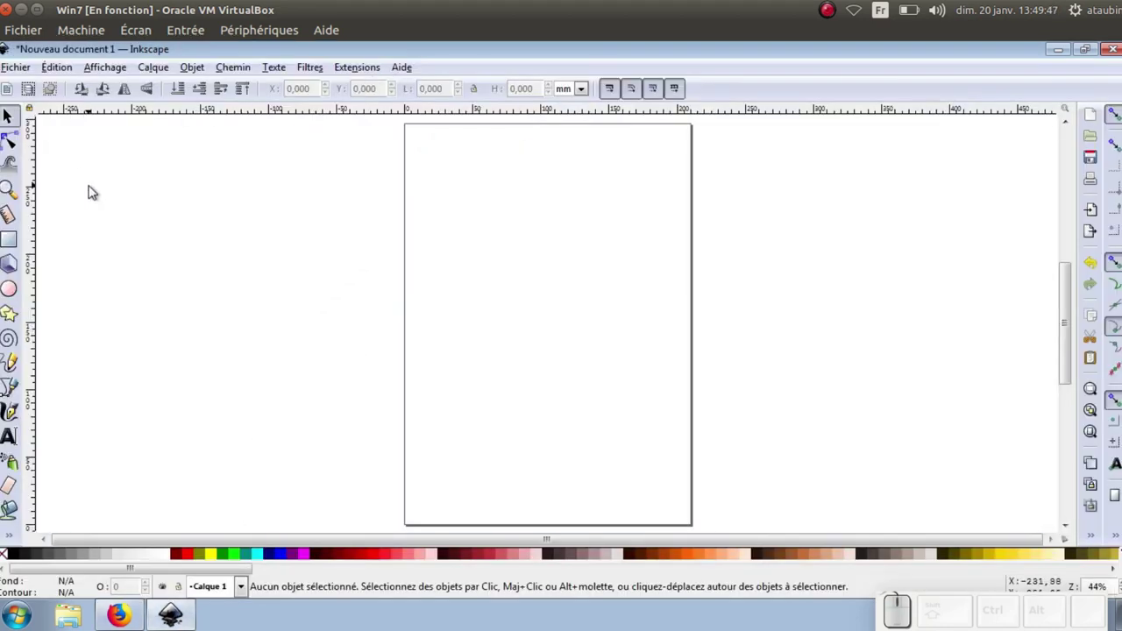
Step: In Propriétés du document, set the default unit and the page size unit to px
{"action": "left_click", "coordinate": [27, 68]}
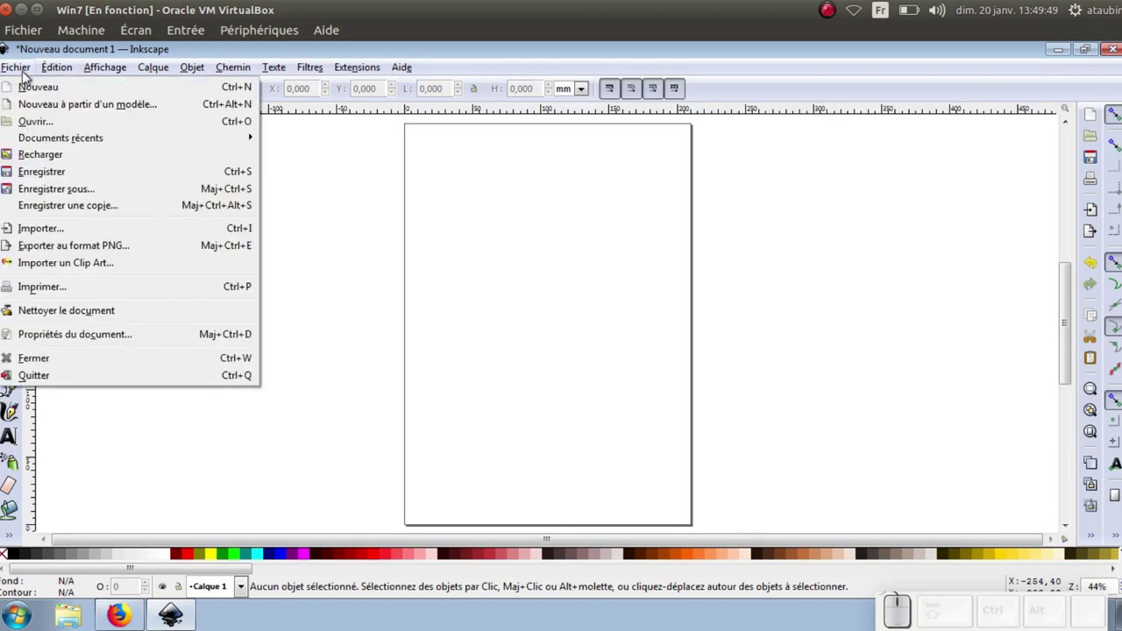
{"action": "left_click", "coordinate": [82, 339]}
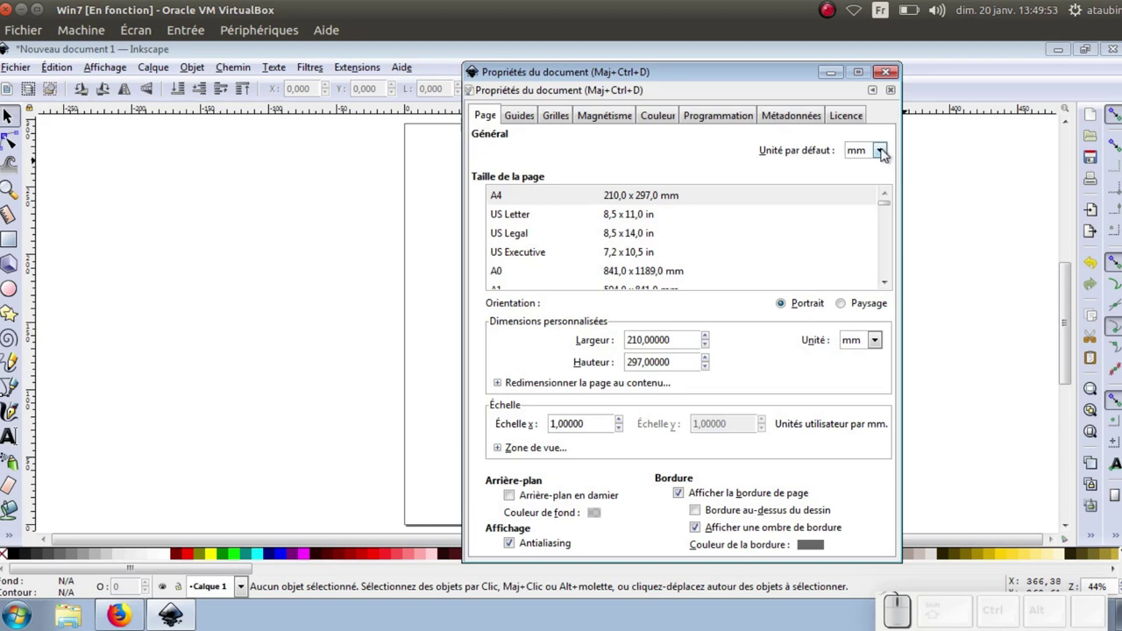
{"action": "left_click", "coordinate": [884, 159]}
{"action": "left_click", "coordinate": [862, 273]}
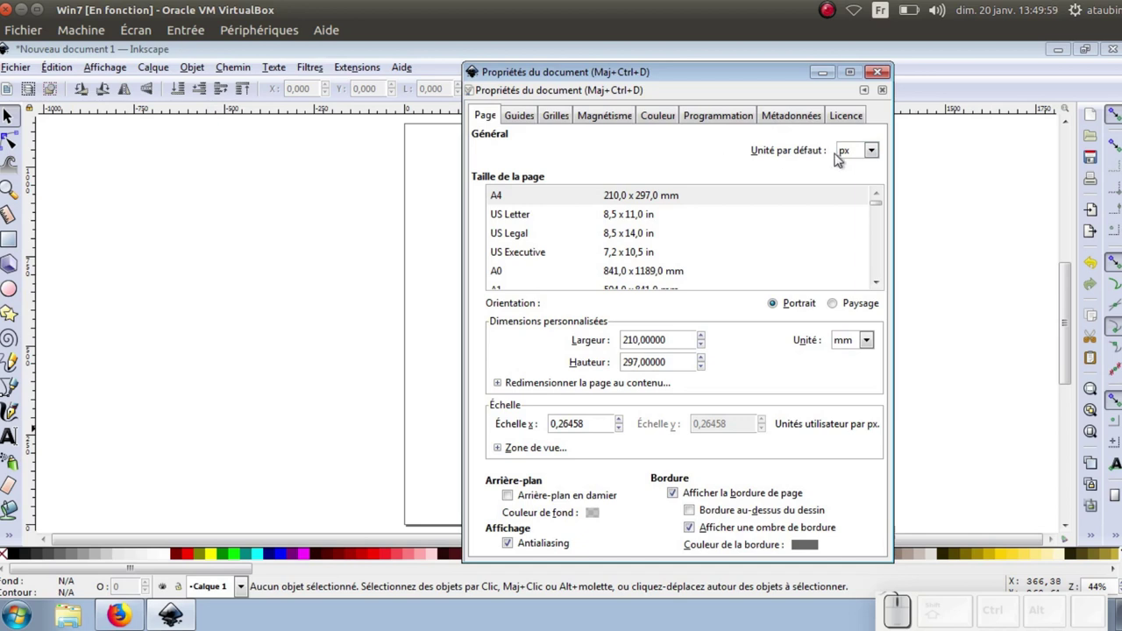
{"action": "left_click", "coordinate": [850, 343]}
{"action": "left_click", "coordinate": [855, 470]}
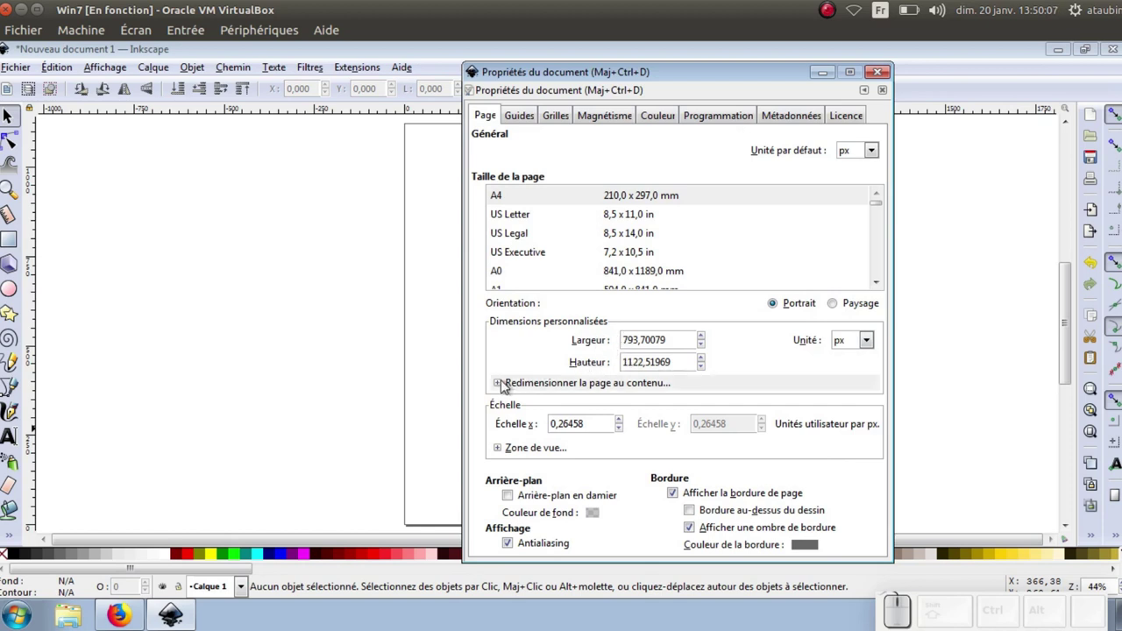
{"action": "left_click", "coordinate": [502, 384]}
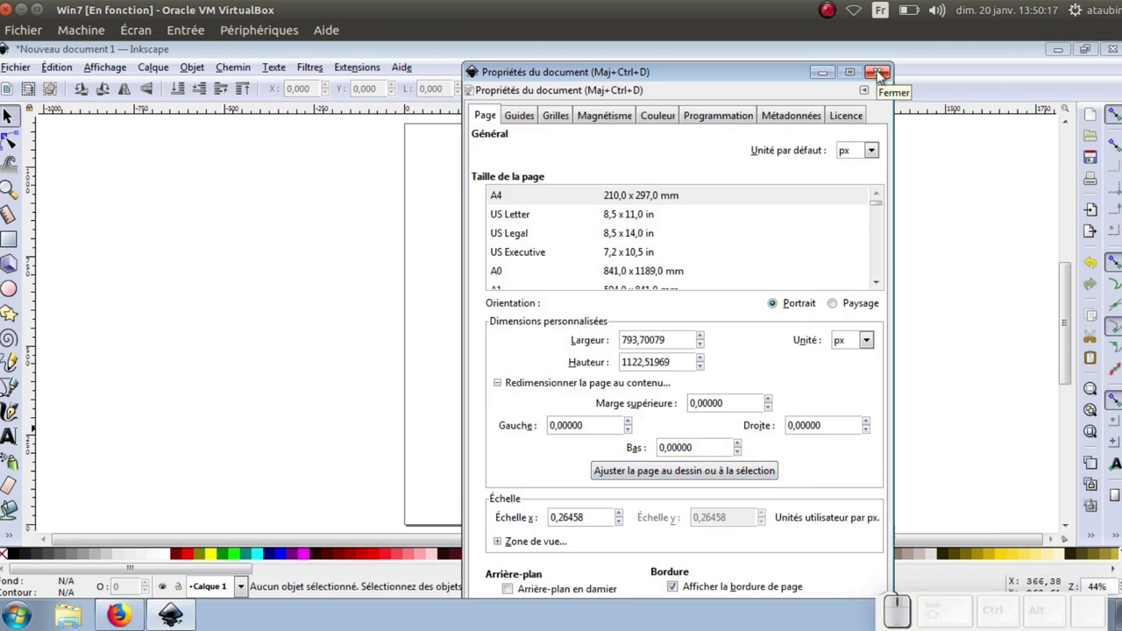
{"action": "left_click", "coordinate": [881, 82]}
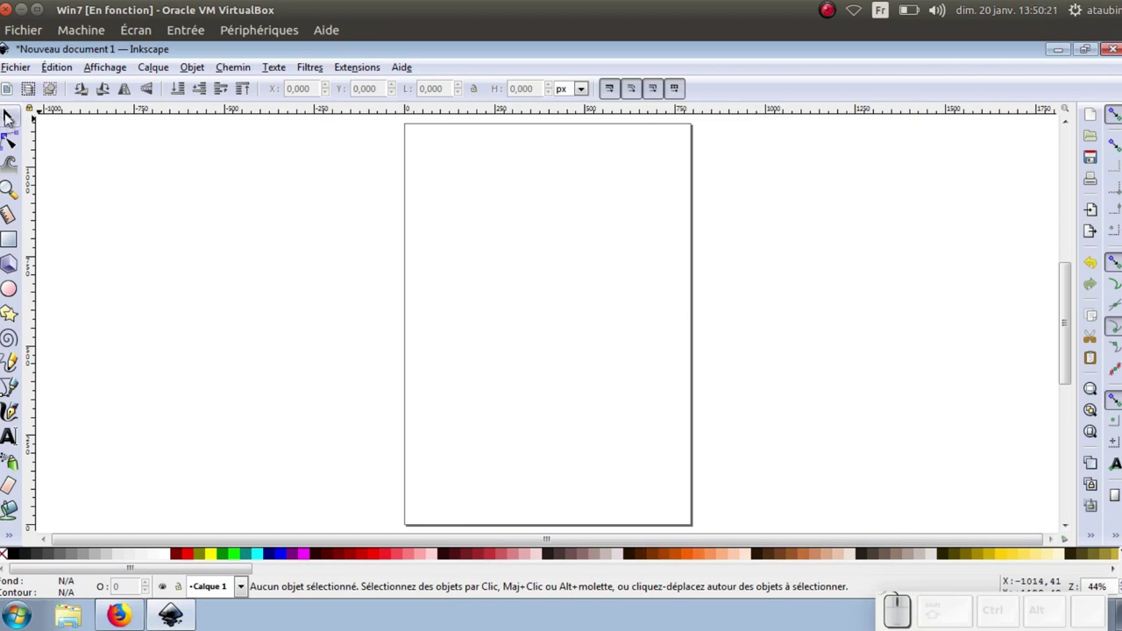
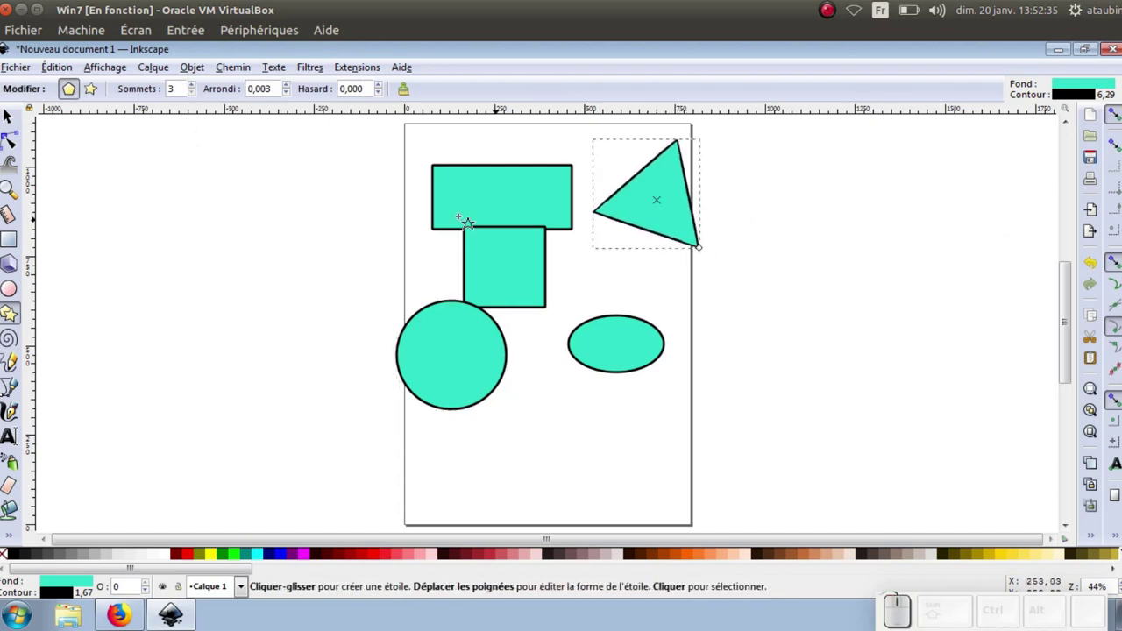
Step: Set the star tool to a star with 7 points (Sommets 7)
{"action": "left_click", "coordinate": [195, 86]}
{"action": "left_click", "coordinate": [196, 86]}
{"action": "double_click", "coordinate": [195, 85]}
{"action": "left_click", "coordinate": [96, 91]}
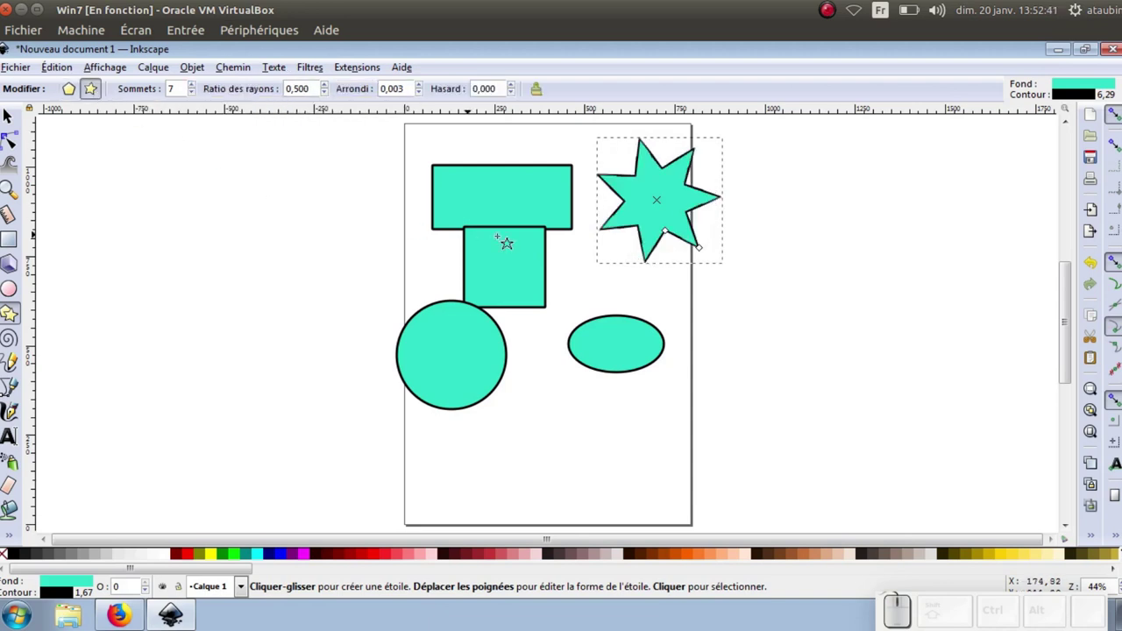
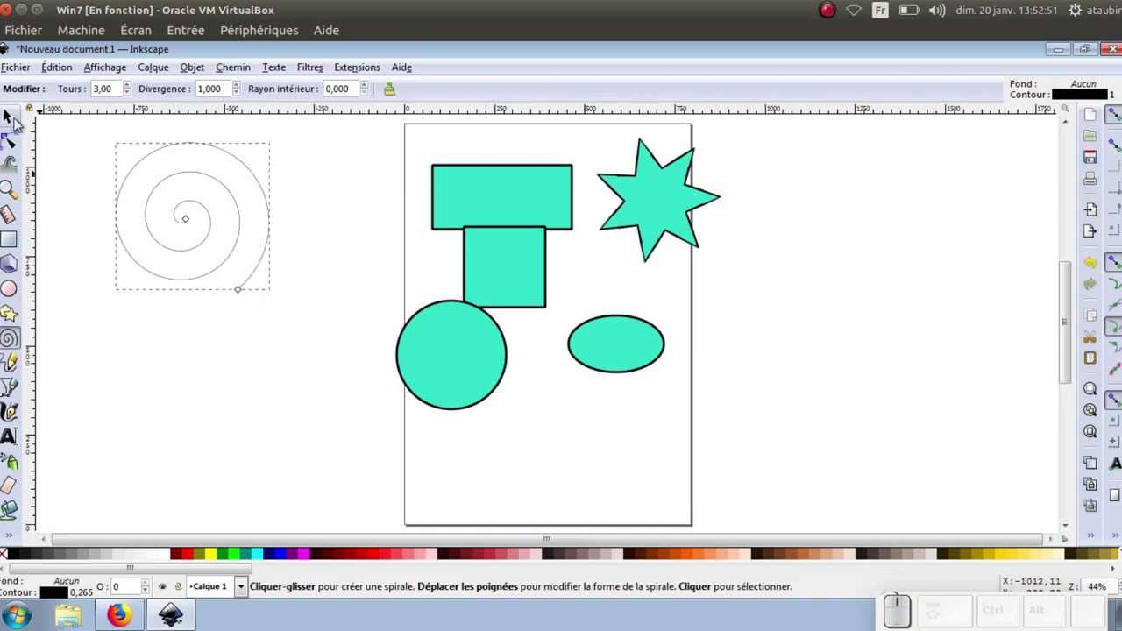
Step: Convert the wide rectangle and square to paths and unite them into one T-shaped path
{"action": "left_click", "coordinate": [18, 118]}
{"action": "left_click", "coordinate": [497, 201]}
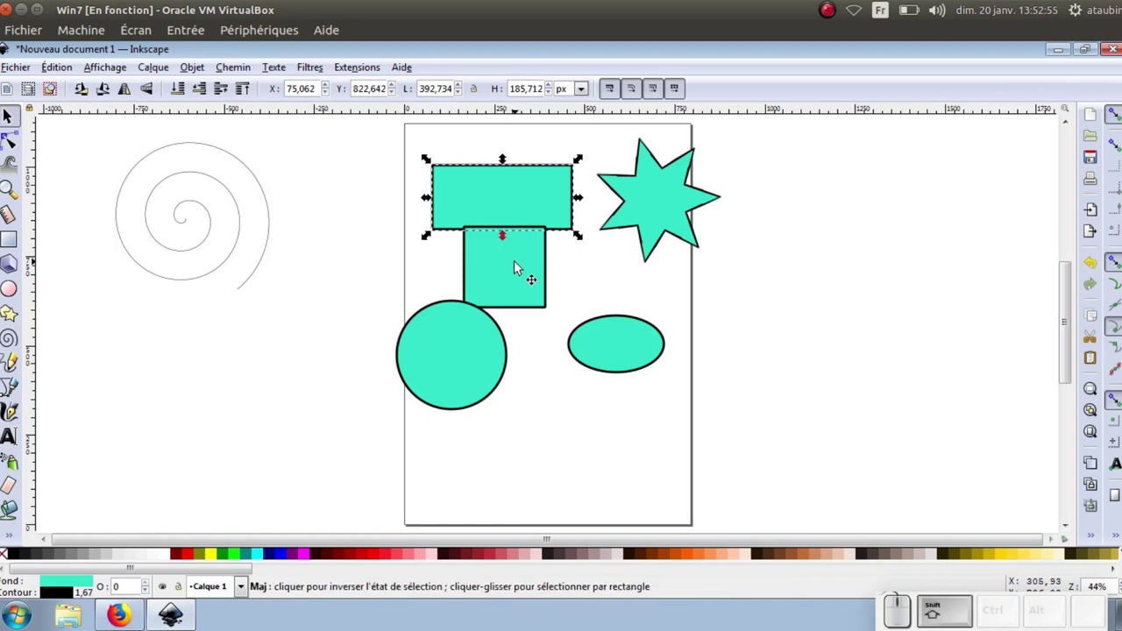
{"action": "left_click", "coordinate": [519, 272]}
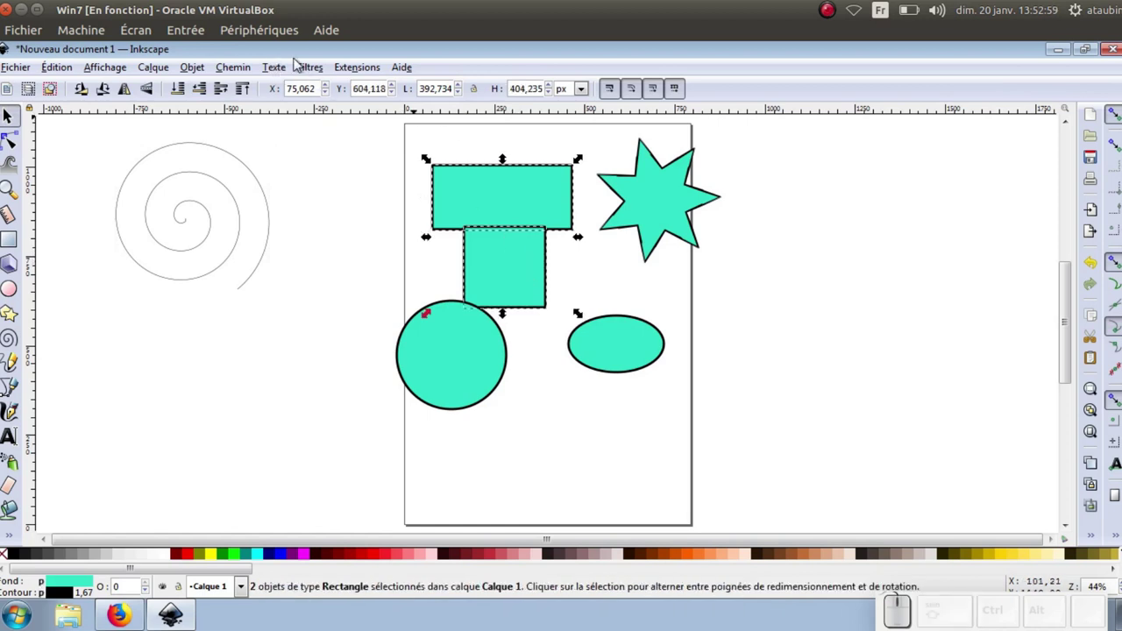
{"action": "left_click", "coordinate": [247, 80]}
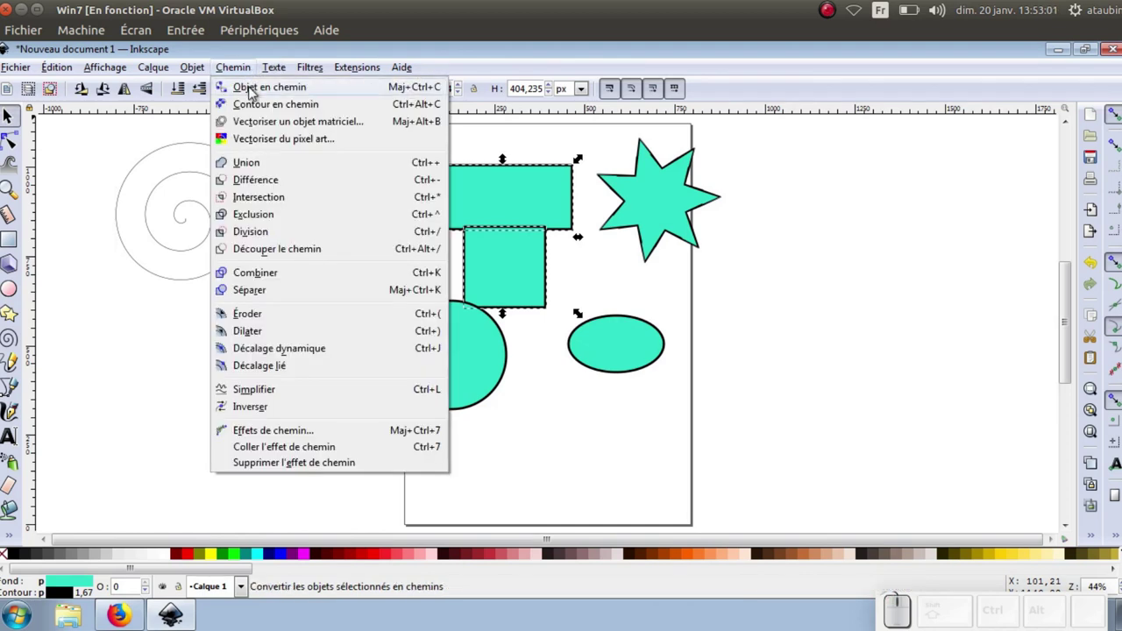
{"action": "left_click", "coordinate": [254, 89]}
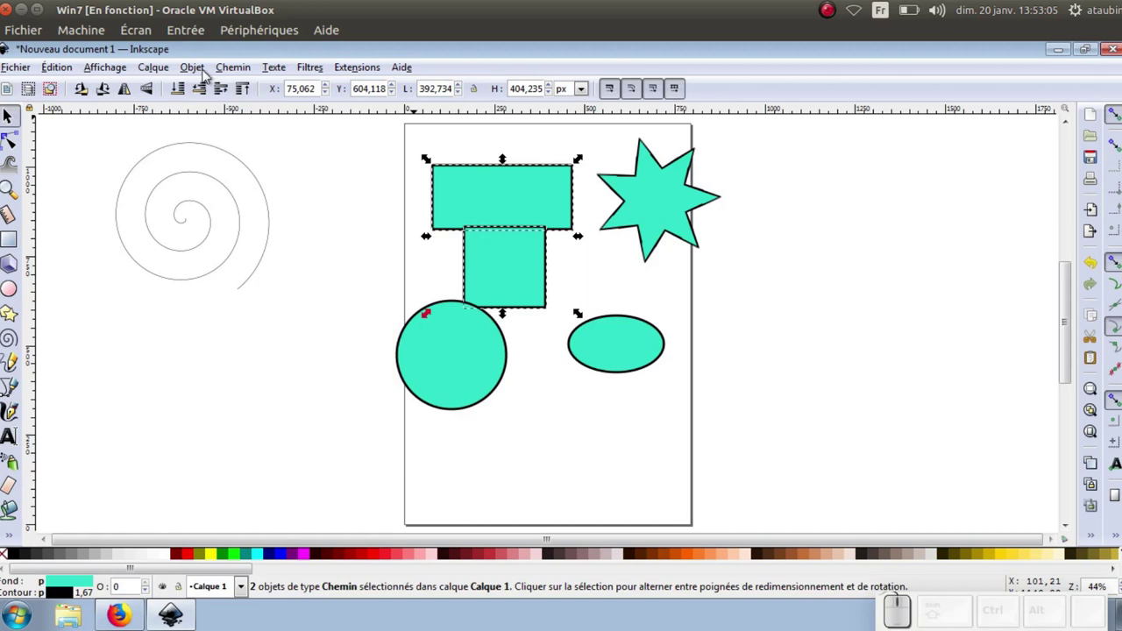
{"action": "left_click", "coordinate": [241, 78]}
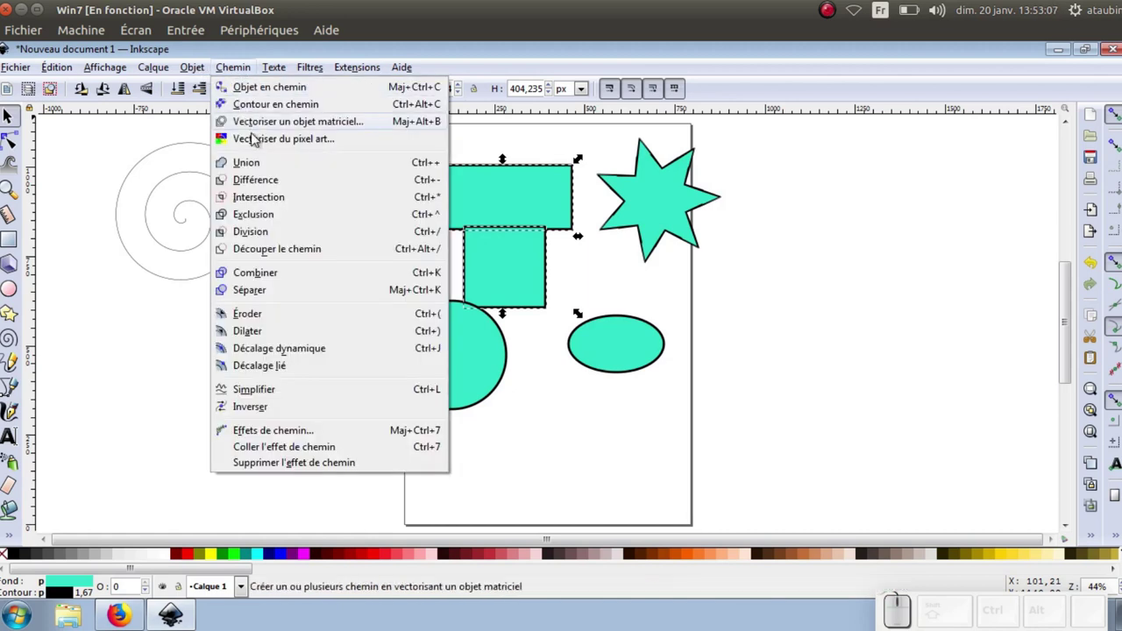
{"action": "left_click", "coordinate": [260, 173]}
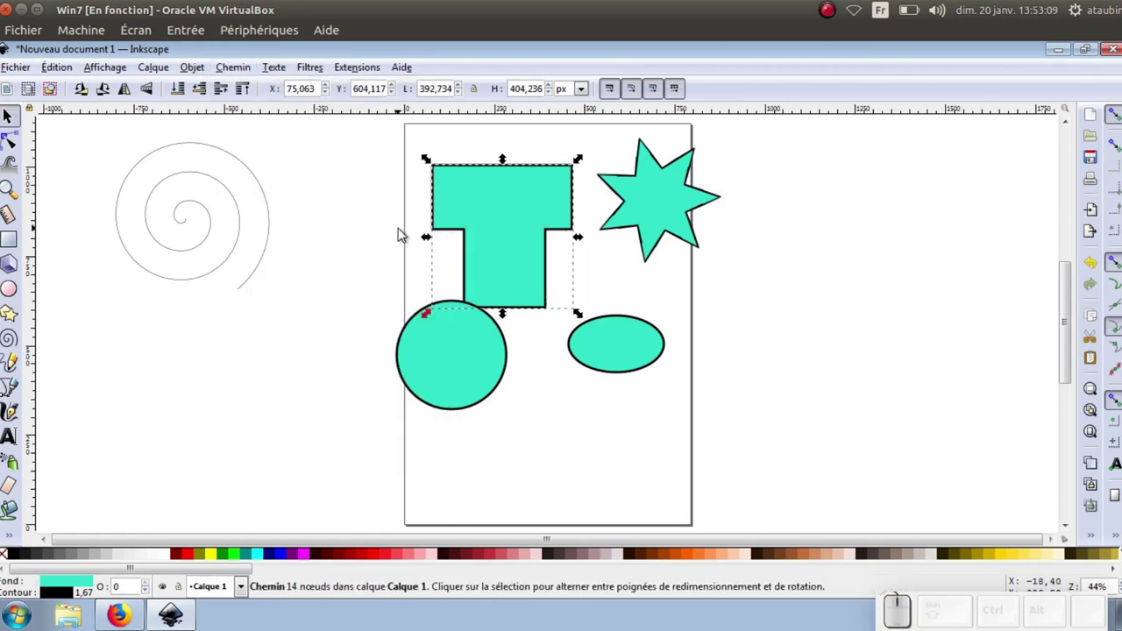
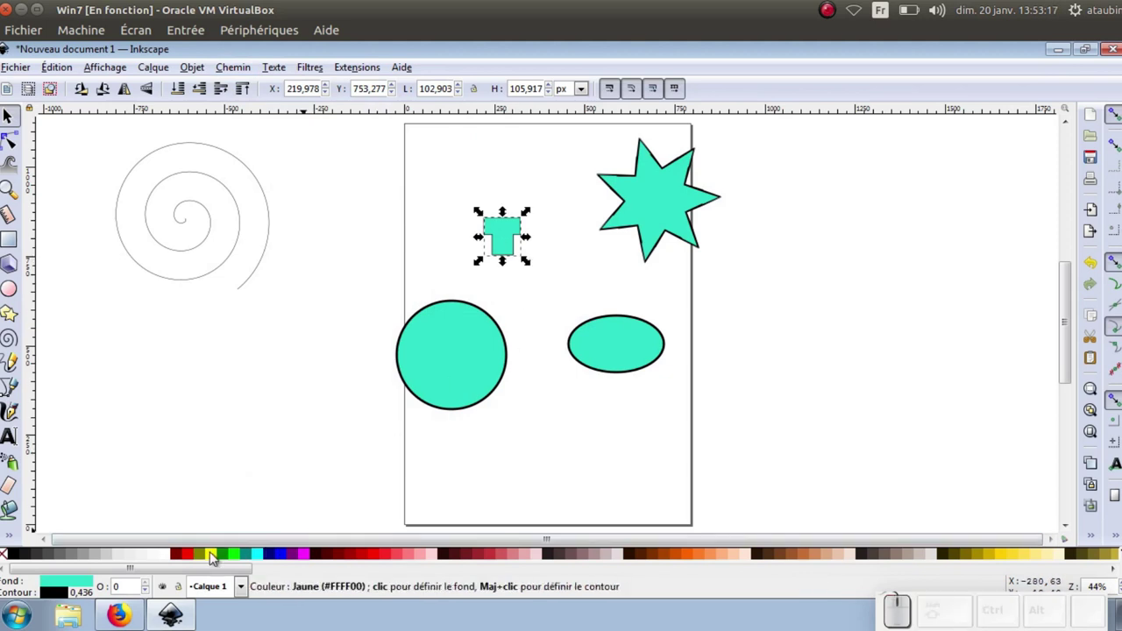
{"action": "left_click", "coordinate": [225, 555]}
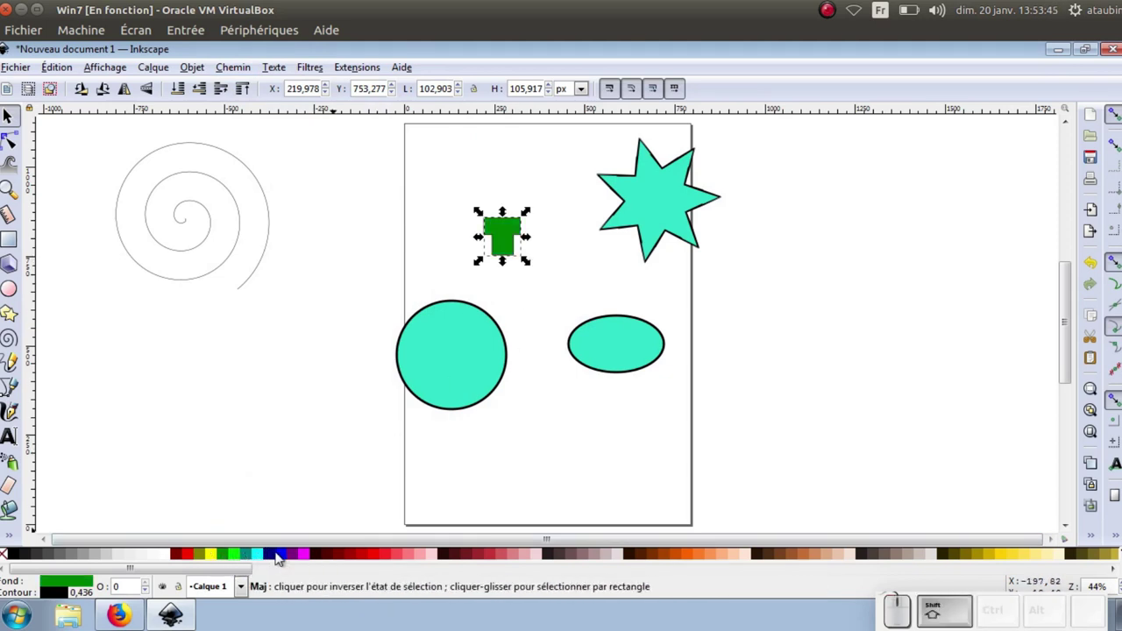
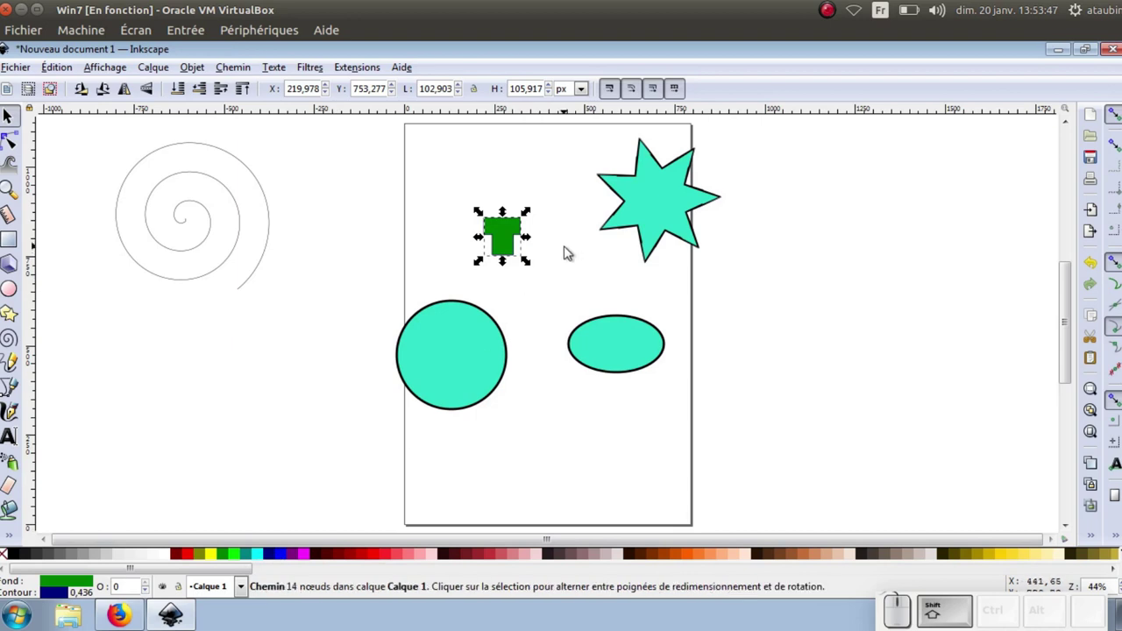
{"action": "scroll", "scroll_direction": "up", "scroll_amount": 3}
{"action": "scroll", "scroll_direction": "up", "scroll_amount": 3}
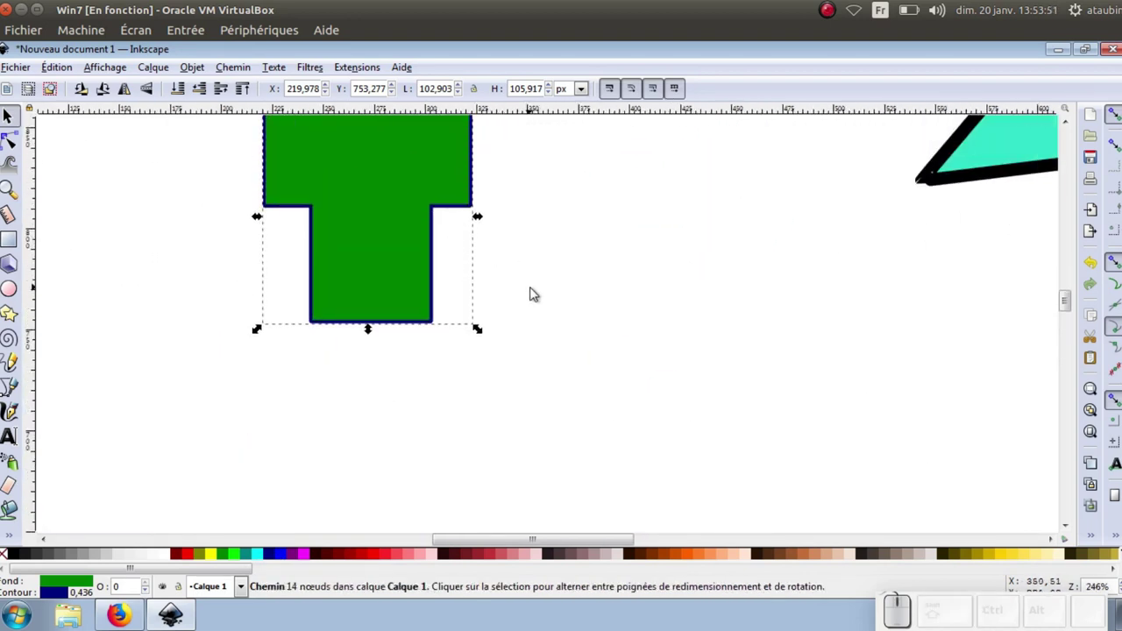
{"action": "scroll", "scroll_direction": "down", "scroll_amount": 3}
{"action": "scroll", "scroll_direction": "up", "scroll_amount": 3}
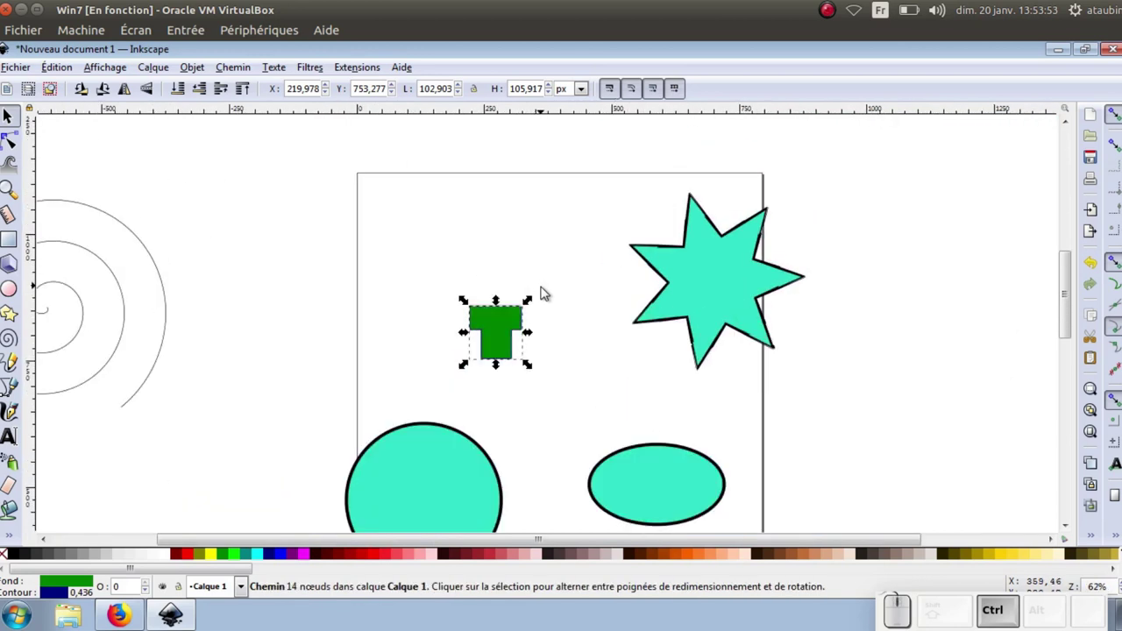
{"action": "scroll", "scroll_direction": "up", "scroll_amount": 3}
{"action": "scroll", "scroll_direction": "down", "scroll_amount": 3}
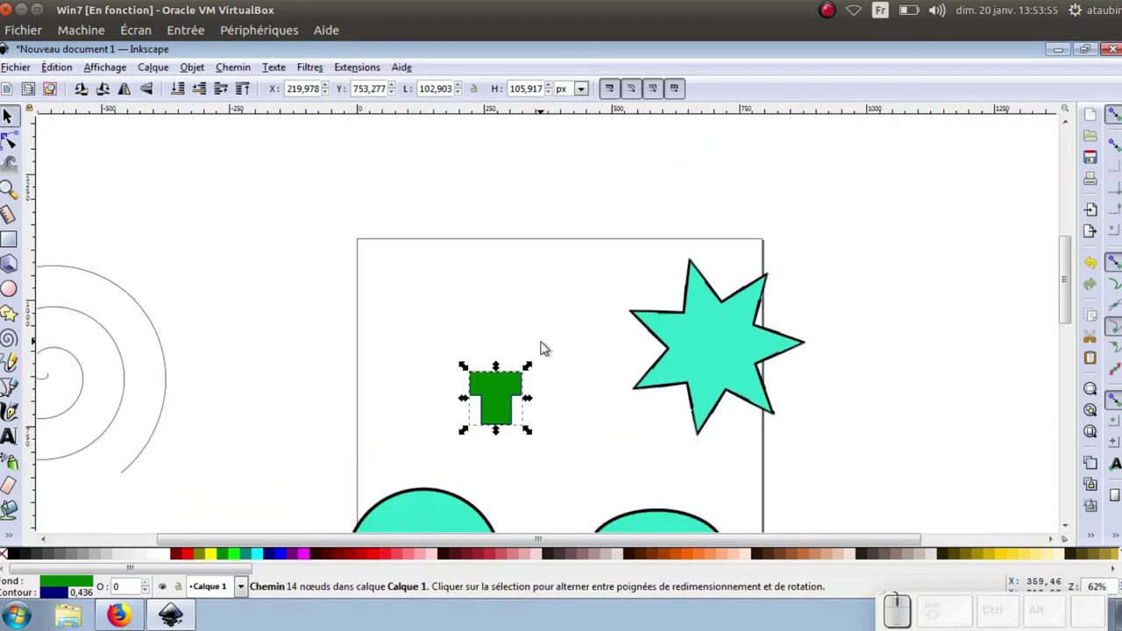
{"action": "scroll", "scroll_direction": "up", "scroll_amount": 3}
{"action": "scroll", "scroll_direction": "down", "scroll_amount": 3}
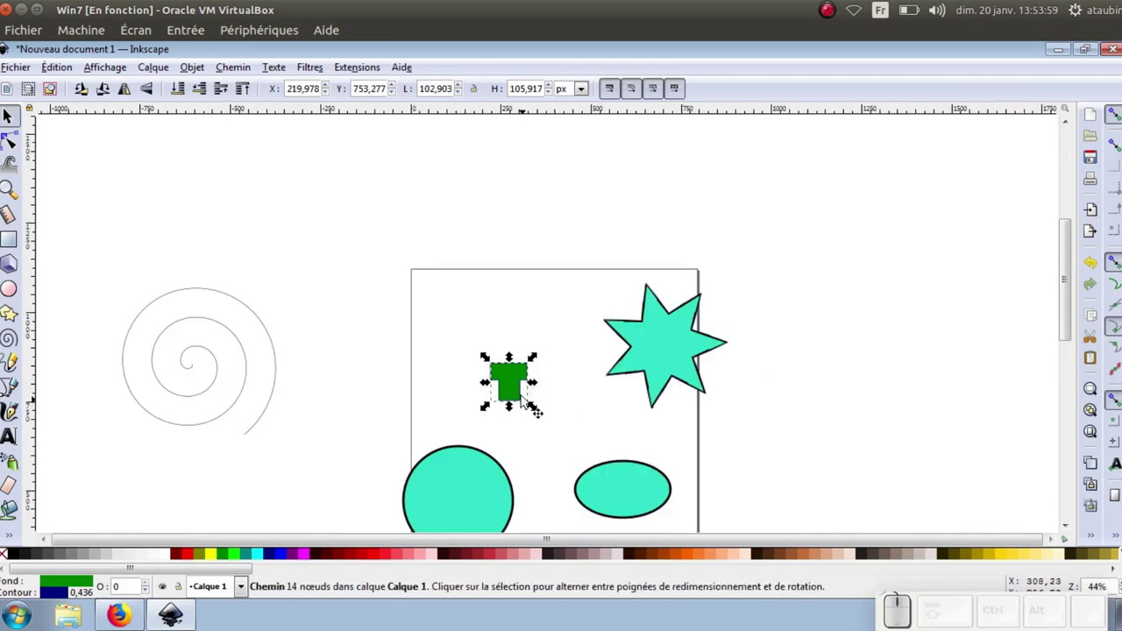
{"action": "scroll", "scroll_direction": "down", "scroll_amount": 3}
Step: Convert the teal circle into a path via Chemin > Objet en chemin
{"action": "left_click", "coordinate": [465, 318]}
{"action": "left_click", "coordinate": [246, 78]}
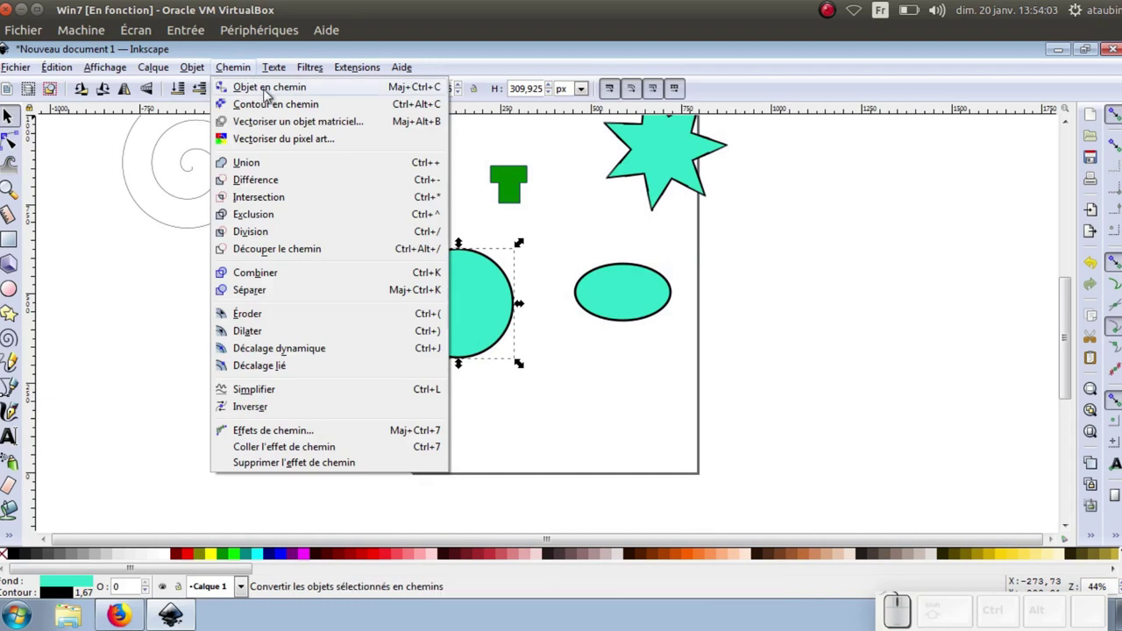
{"action": "left_click", "coordinate": [266, 89]}
Step: Move the green T into the circle's centre, raise it to top and subtract it with Différence
{"action": "left_click", "coordinate": [512, 192]}
{"action": "left_click_drag", "start_coordinate": [517, 194], "coordinate": [464, 317]}
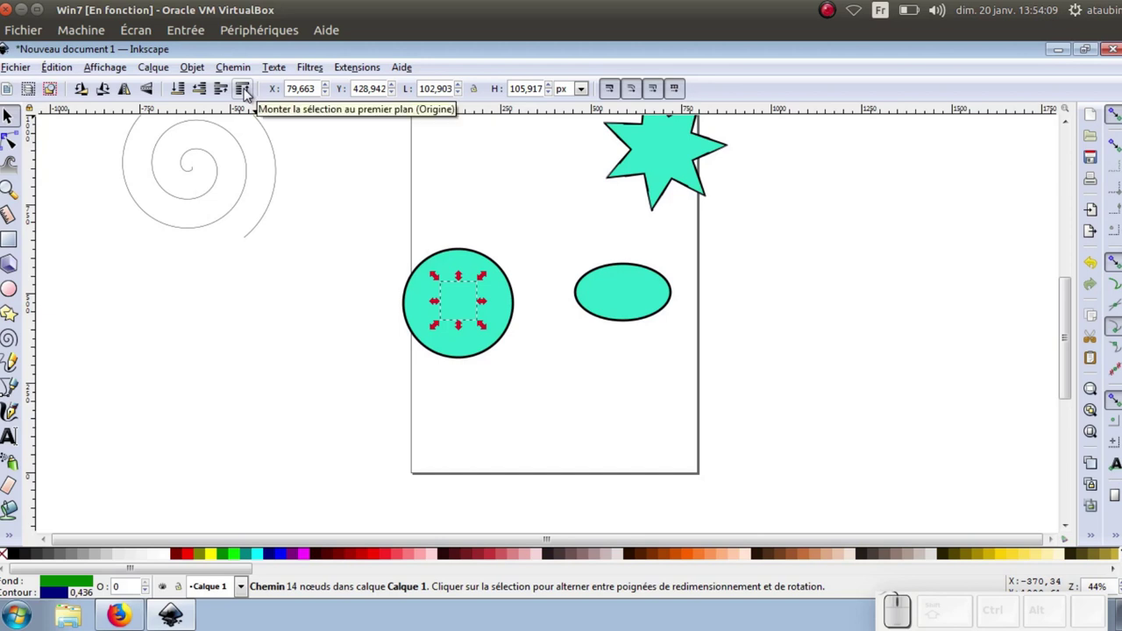
{"action": "left_click", "coordinate": [249, 99]}
{"action": "left_click", "coordinate": [469, 266]}
{"action": "left_click", "coordinate": [235, 75]}
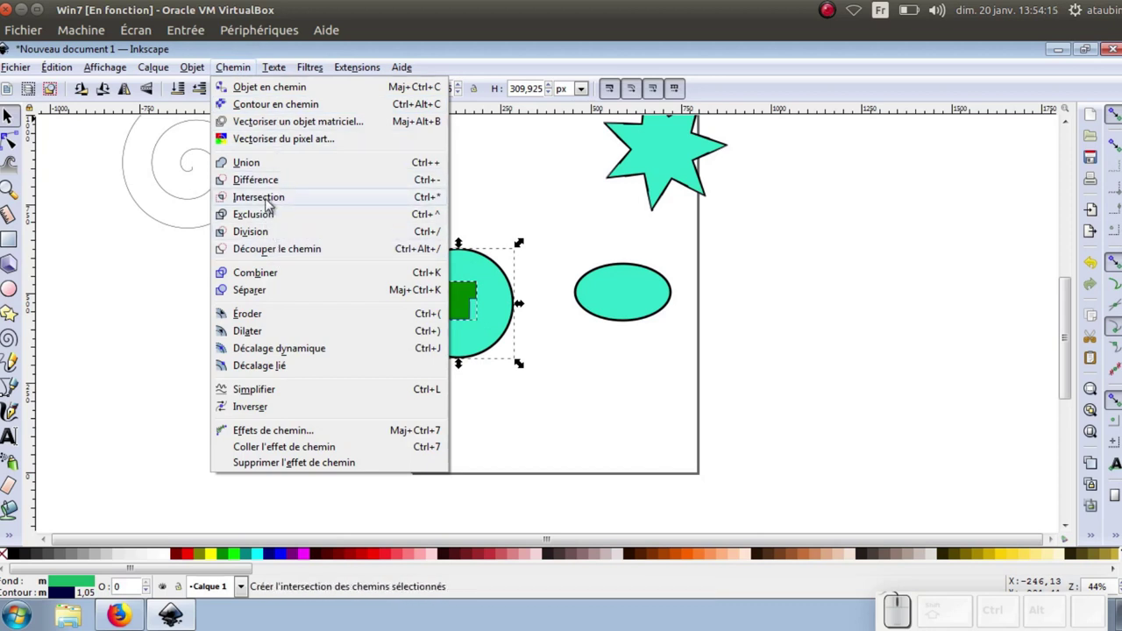
{"action": "left_click", "coordinate": [269, 194]}
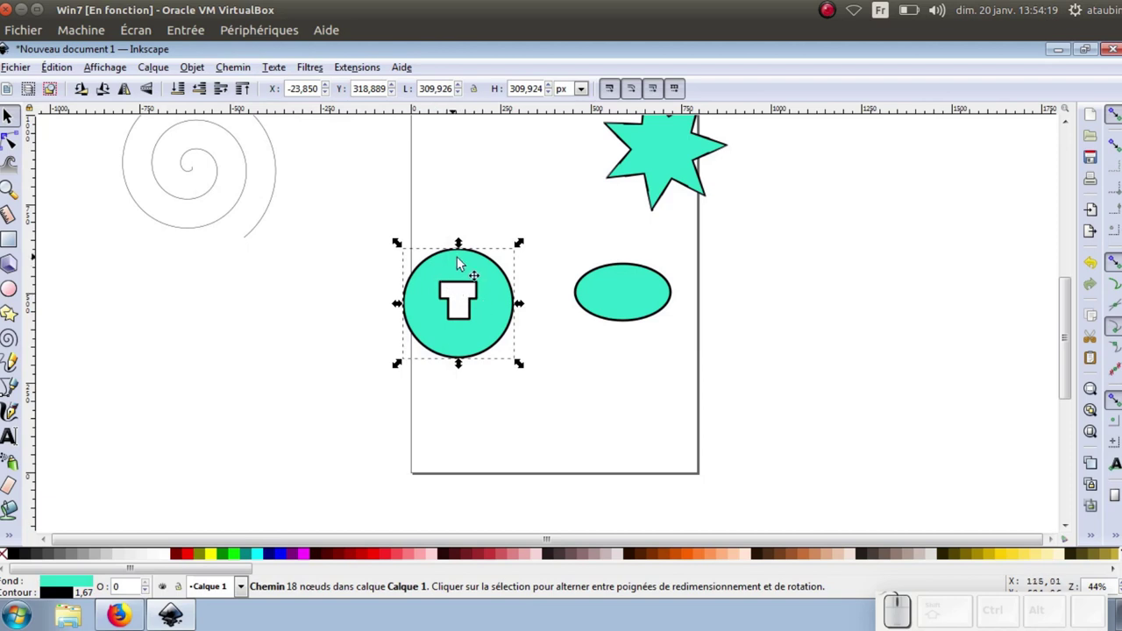
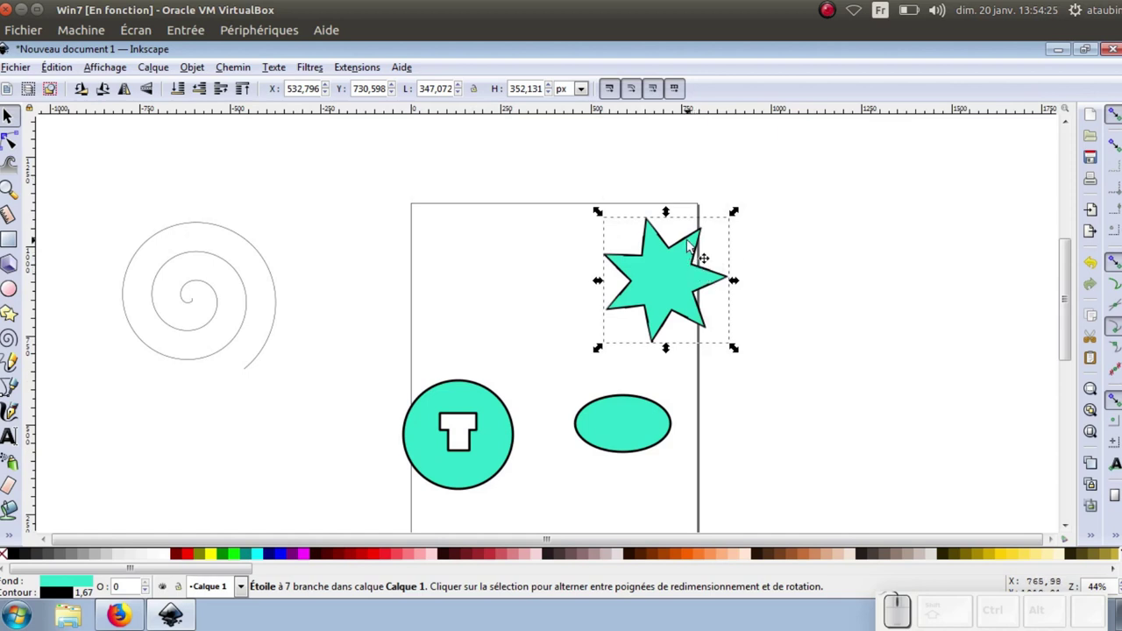
Step: Rotate the seven-pointed teal star to a new angle using its rotation handles
{"action": "left_click", "coordinate": [694, 251]}
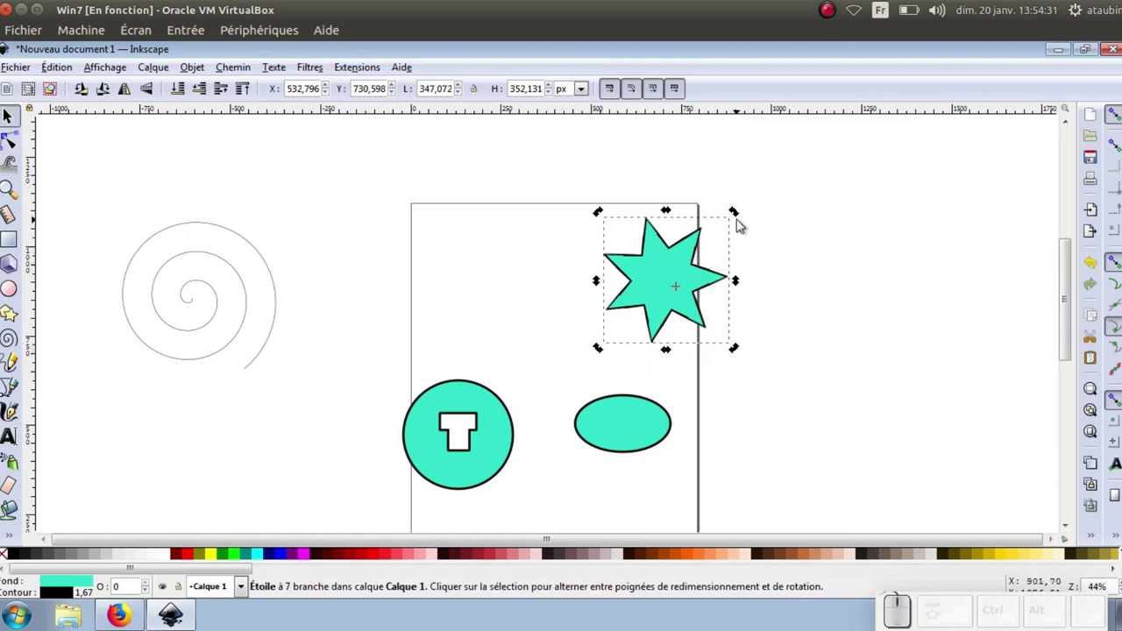
{"action": "left_click_drag", "start_coordinate": [738, 214], "coordinate": [676, 324]}
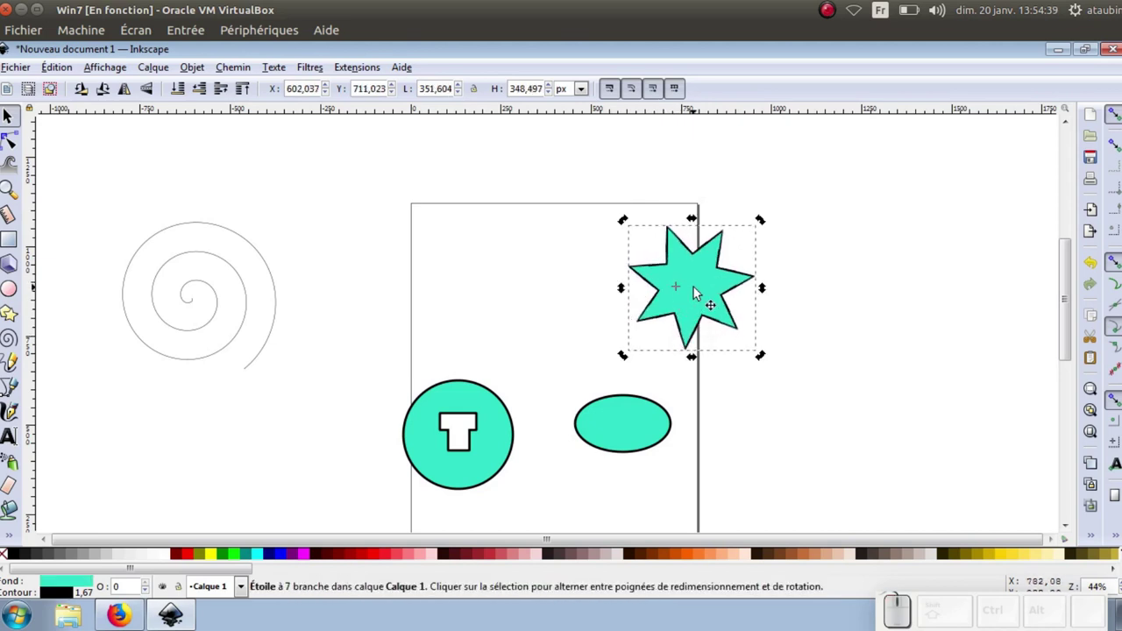
{"action": "left_click_drag", "start_coordinate": [765, 223], "coordinate": [606, 332]}
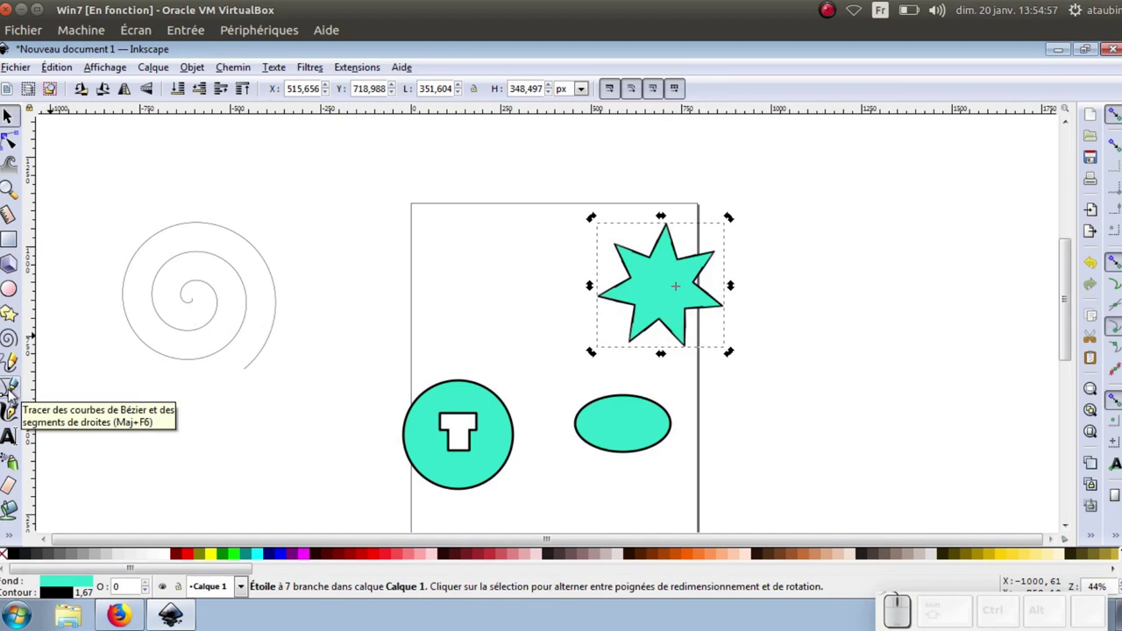
Step: Draw a closed straight-segment Bezier shape beside the spiral, closing it at its start point
{"action": "left_click", "coordinate": [12, 387]}
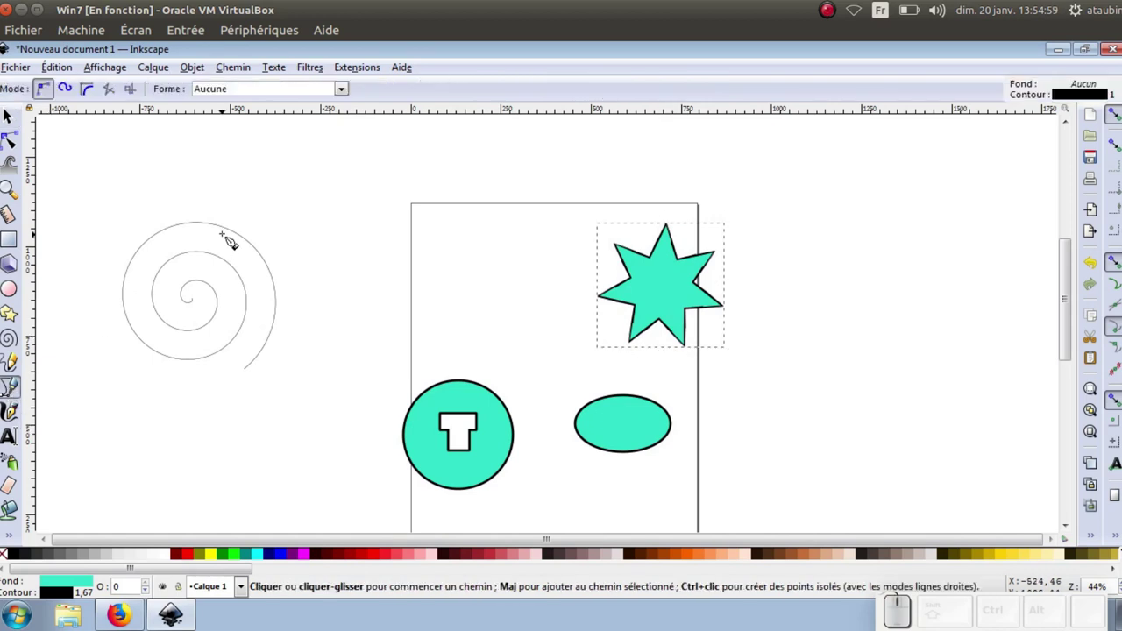
{"action": "left_click", "coordinate": [275, 190]}
{"action": "left_click", "coordinate": [448, 188]}
{"action": "left_click", "coordinate": [469, 281]}
{"action": "left_click", "coordinate": [429, 307]}
{"action": "left_click", "coordinate": [399, 231]}
{"action": "left_click", "coordinate": [322, 264]}
{"action": "left_click_drag", "start_coordinate": [300, 234], "coordinate": [272, 204]}
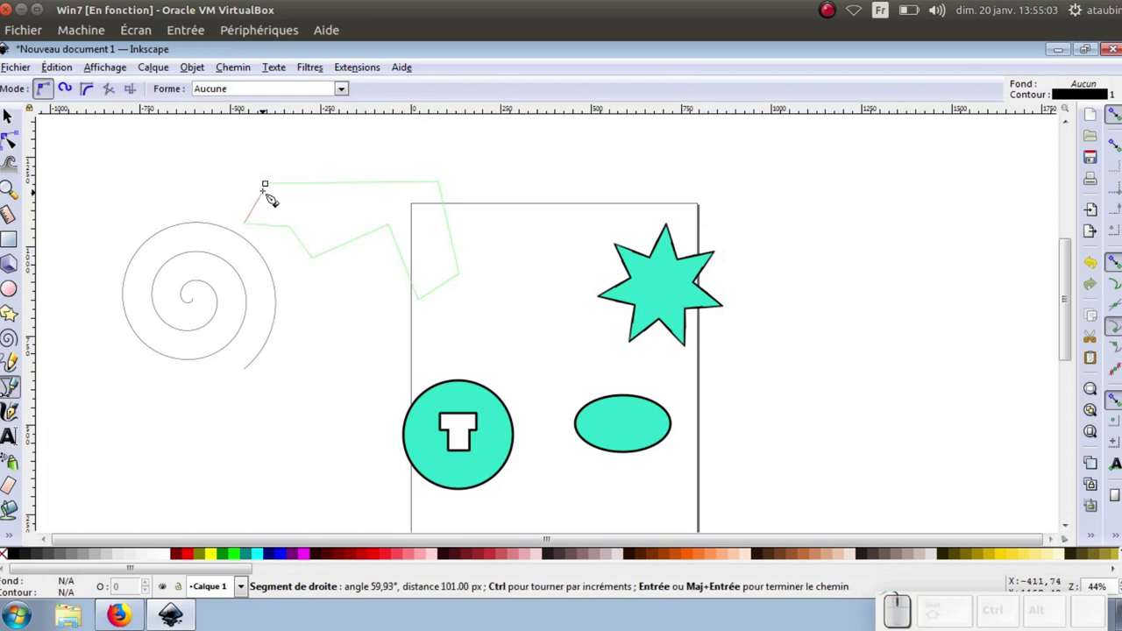
{"action": "left_click", "coordinate": [276, 191]}
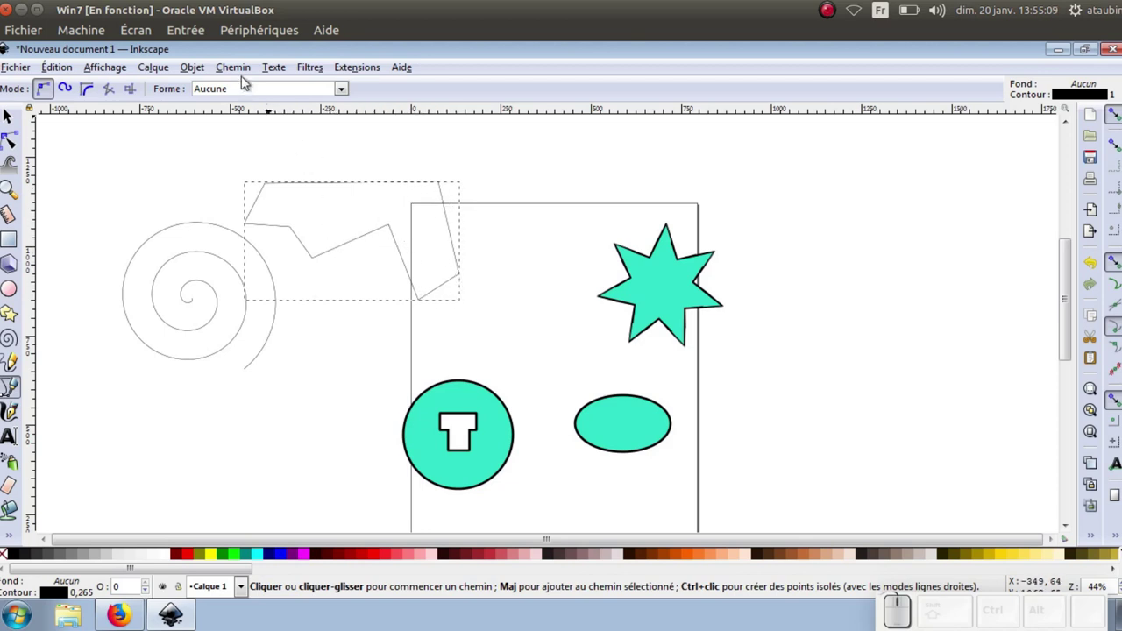
Step: In Fond et contour, give the shape a flat teal fill and a 14.8 px black stroke
{"action": "left_click", "coordinate": [245, 79]}
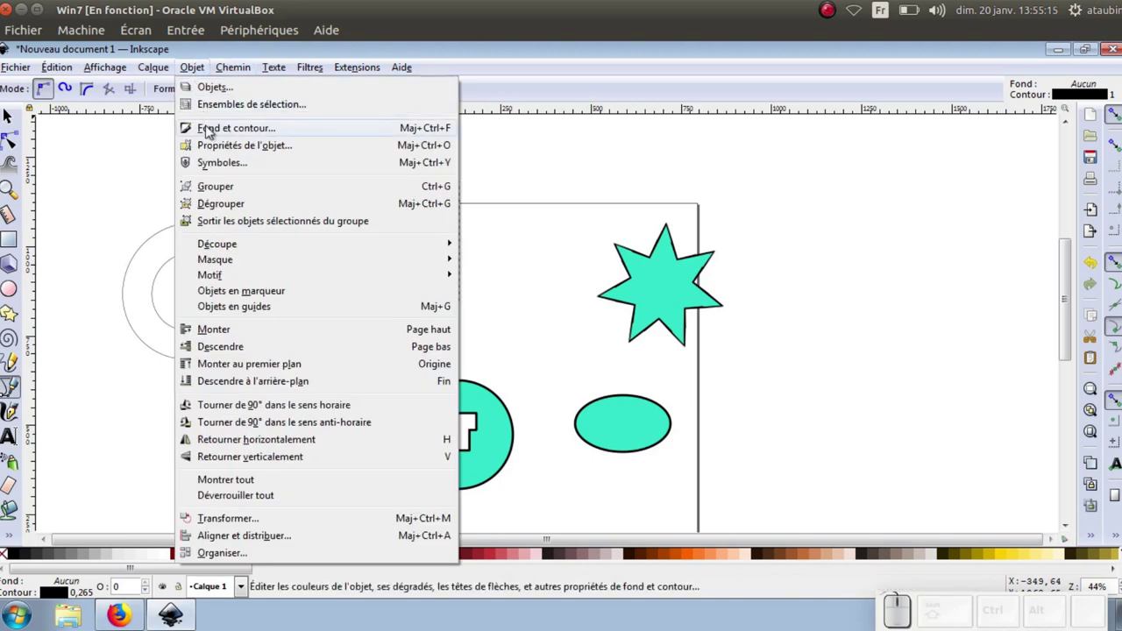
{"action": "left_click", "coordinate": [209, 128]}
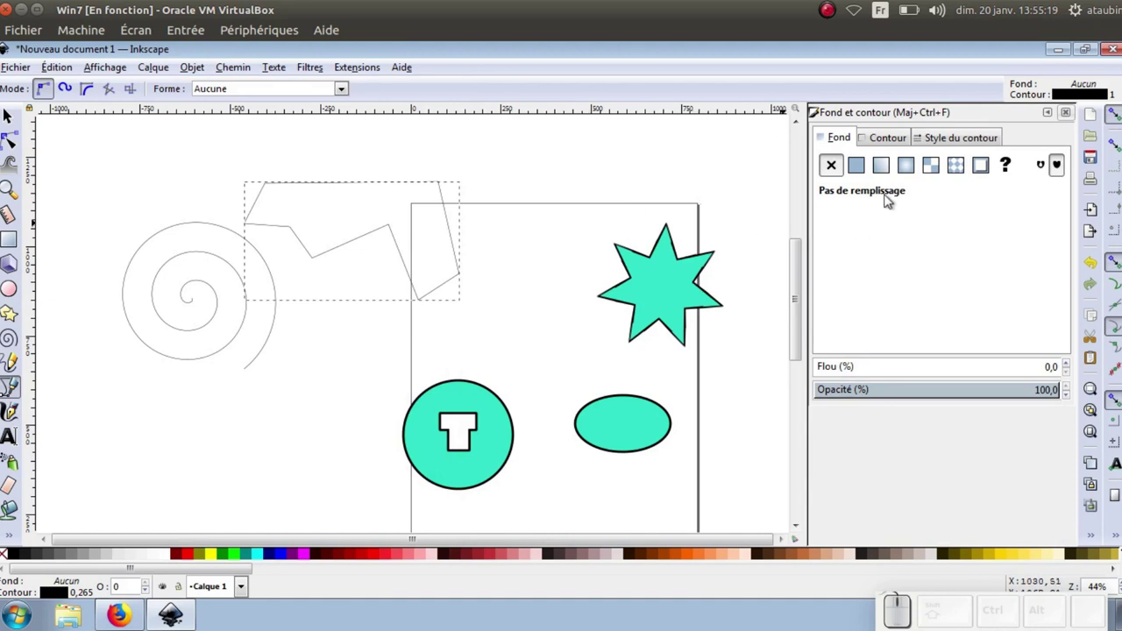
{"action": "left_click", "coordinate": [862, 179]}
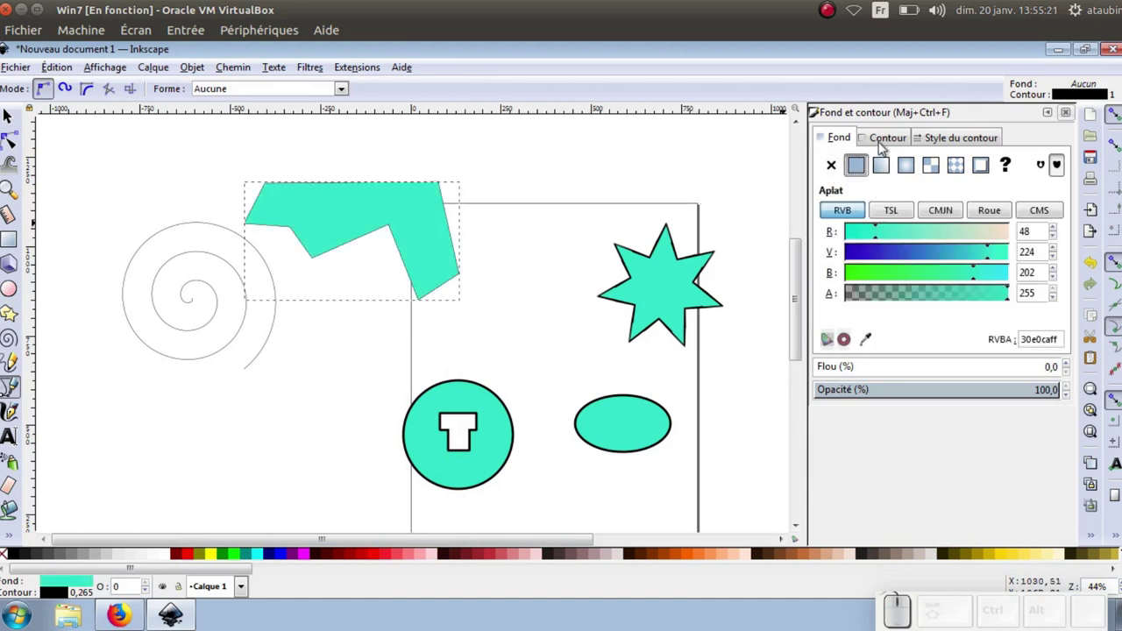
{"action": "left_click", "coordinate": [889, 146]}
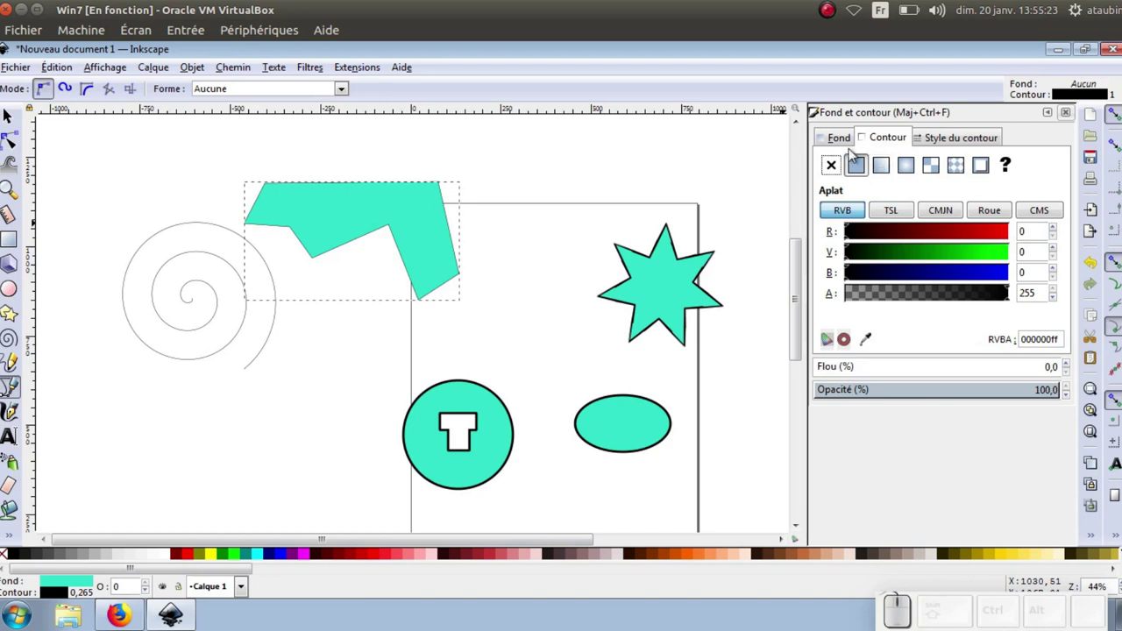
{"action": "left_click", "coordinate": [961, 139]}
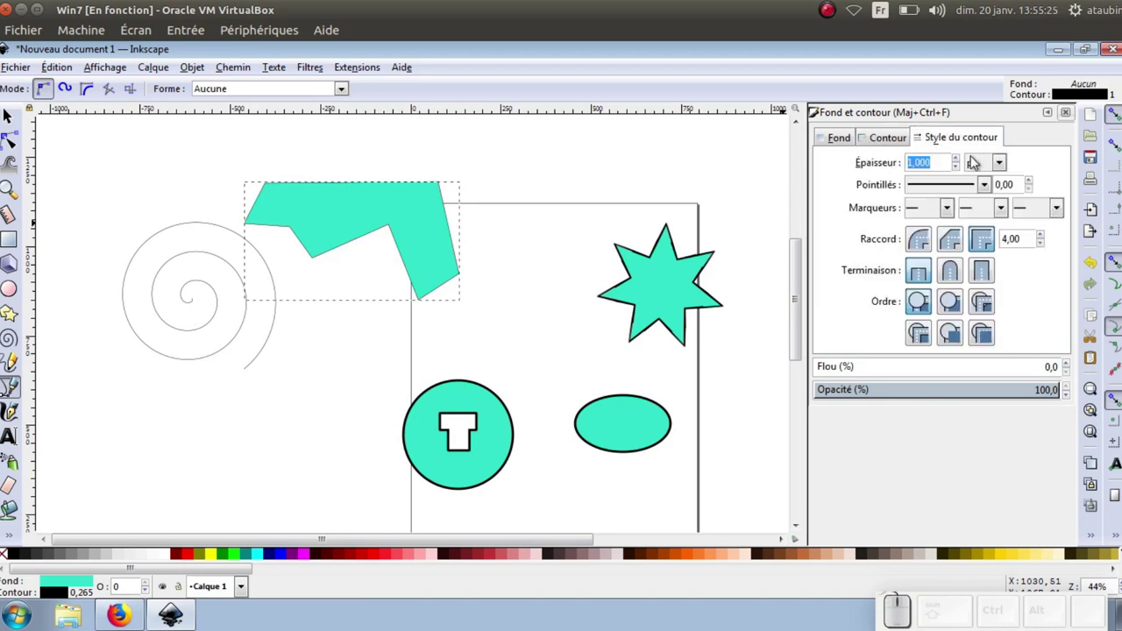
{"action": "left_click", "coordinate": [957, 160]}
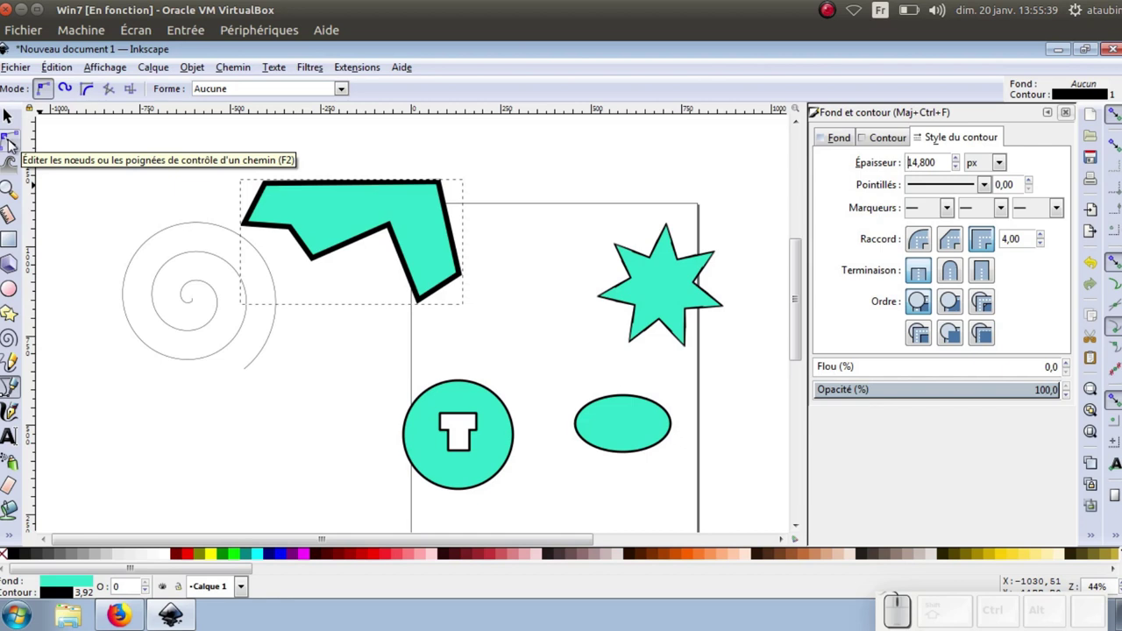
Step: With the node tool, make selected corner nodes of the teal shape smooth curves
{"action": "left_click", "coordinate": [14, 149]}
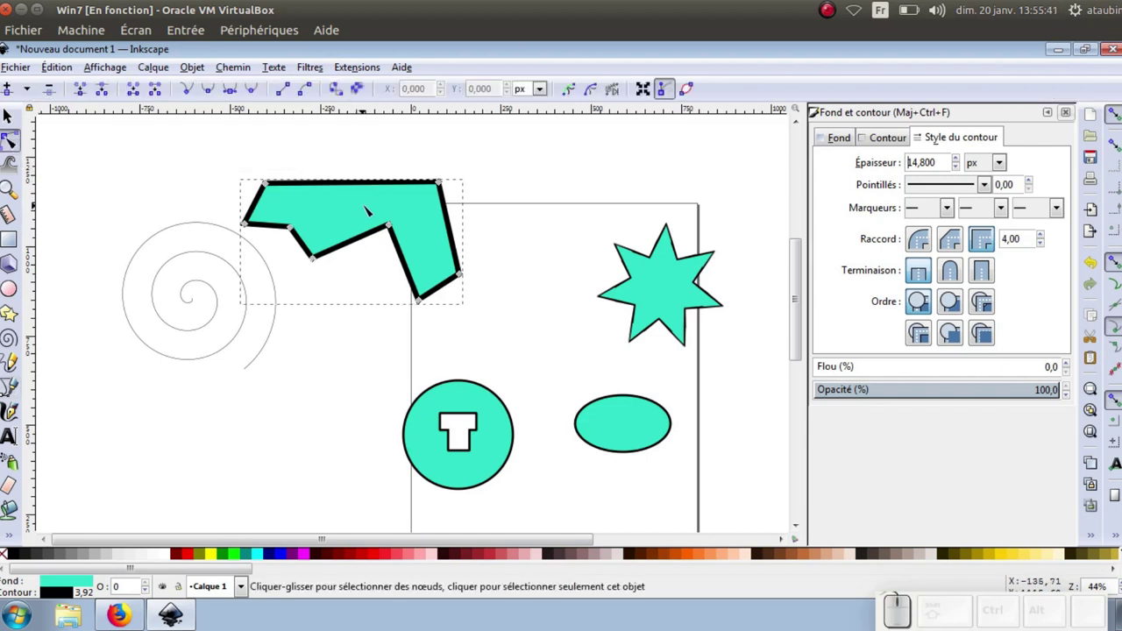
{"action": "scroll", "scroll_direction": "up", "scroll_amount": 3}
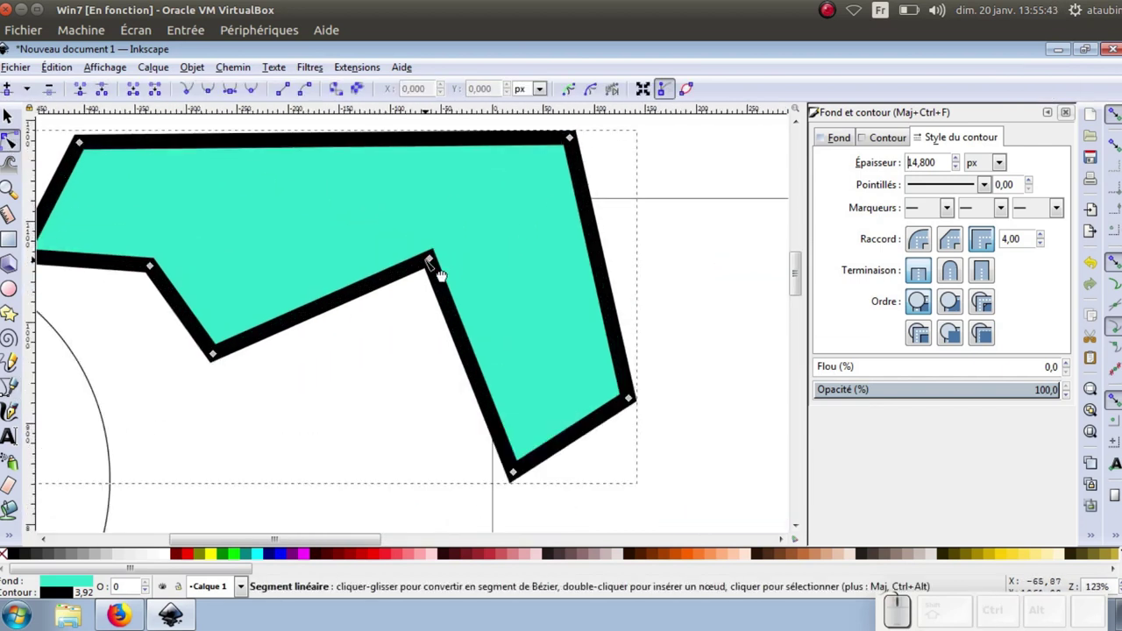
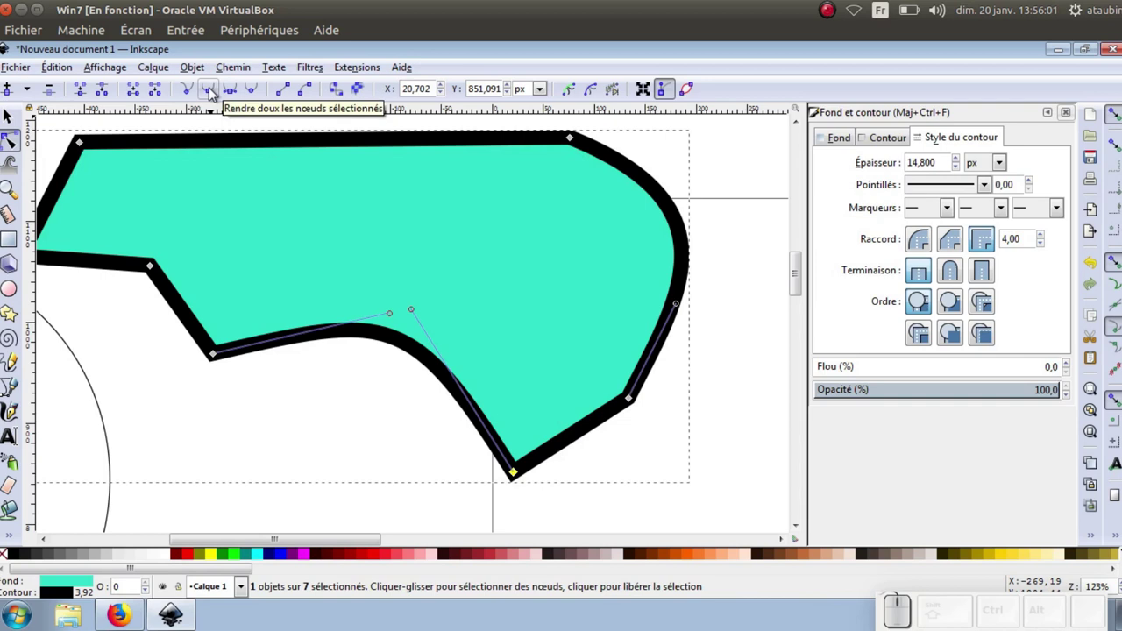
{"action": "left_click", "coordinate": [212, 89]}
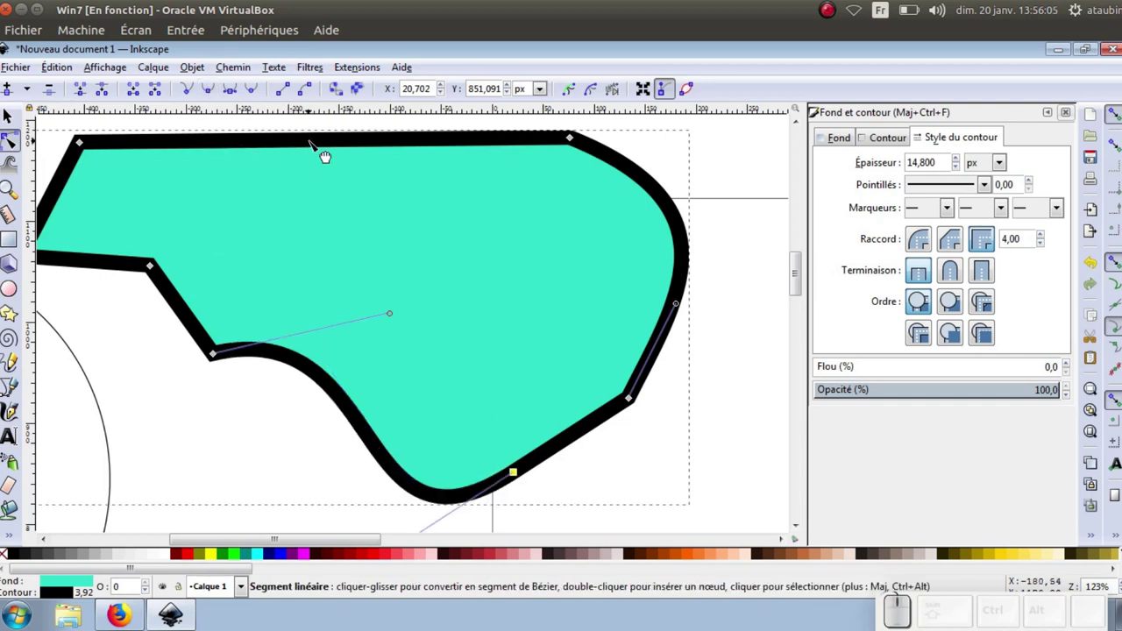
{"action": "left_click", "coordinate": [329, 154]}
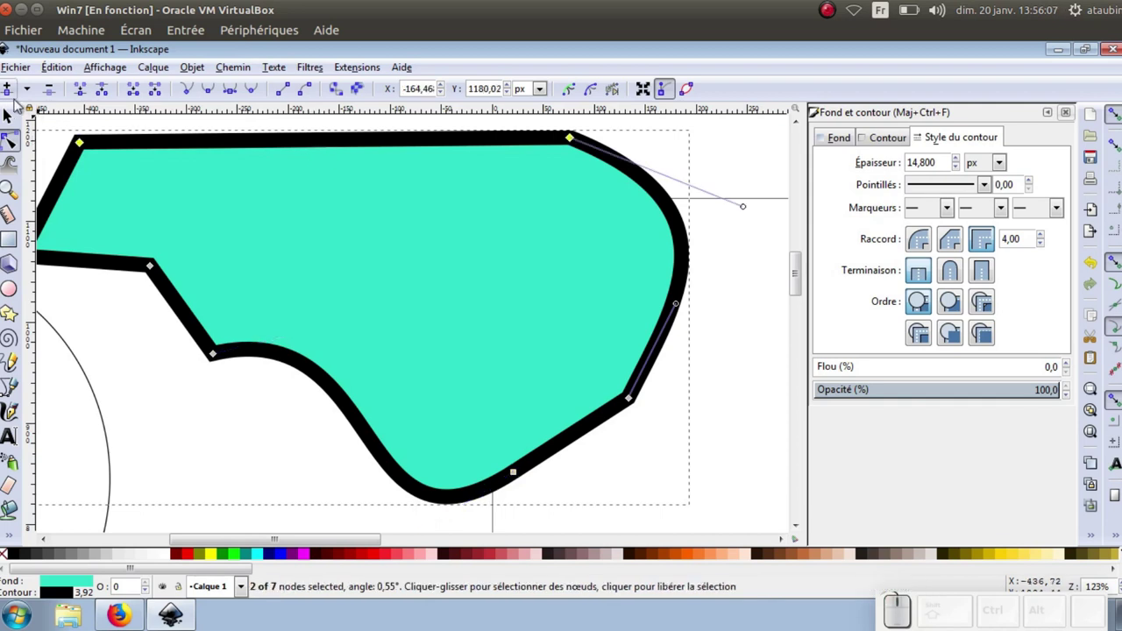
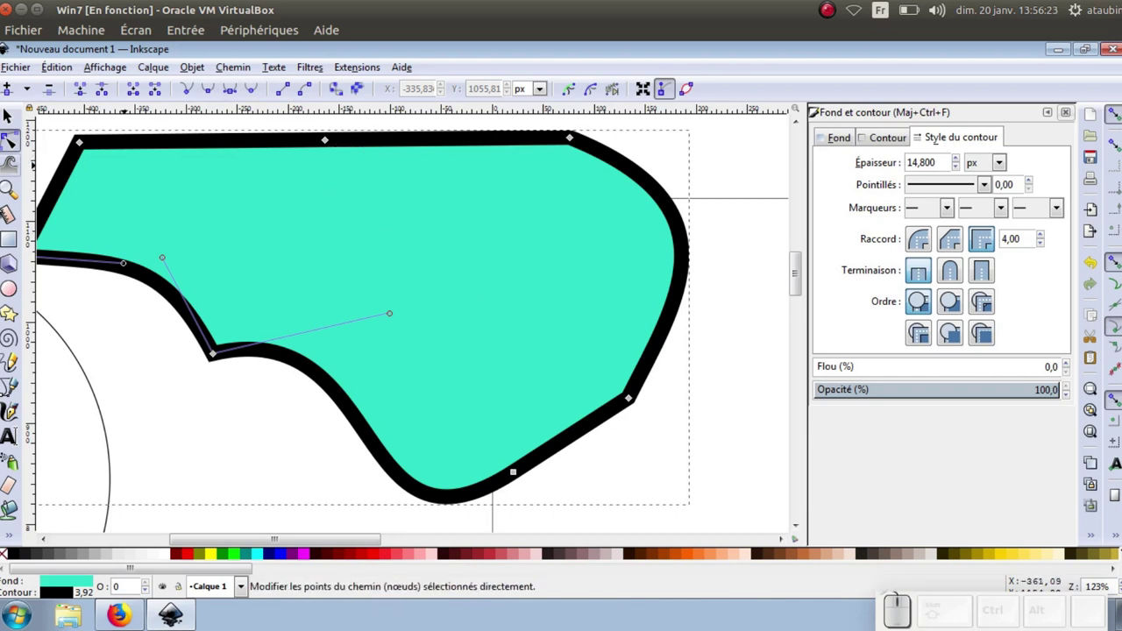
Step: Duplicate the black-outlined teal shape and rotate the copy so the two overlap at an angle
{"action": "left_click", "coordinate": [15, 124]}
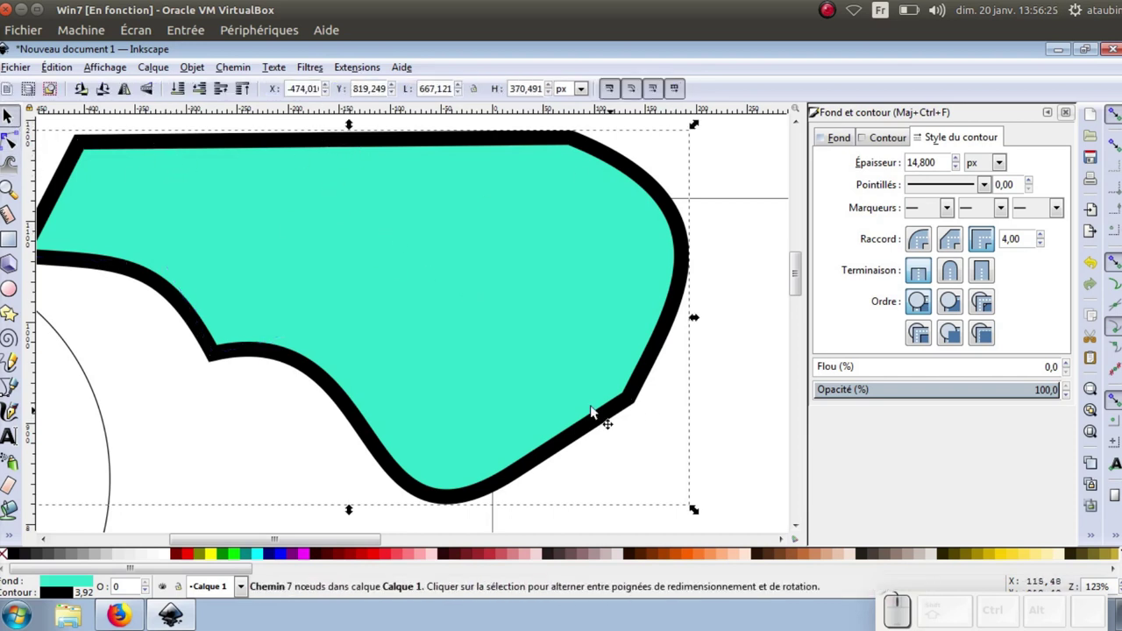
{"action": "scroll", "scroll_direction": "down", "scroll_amount": 3}
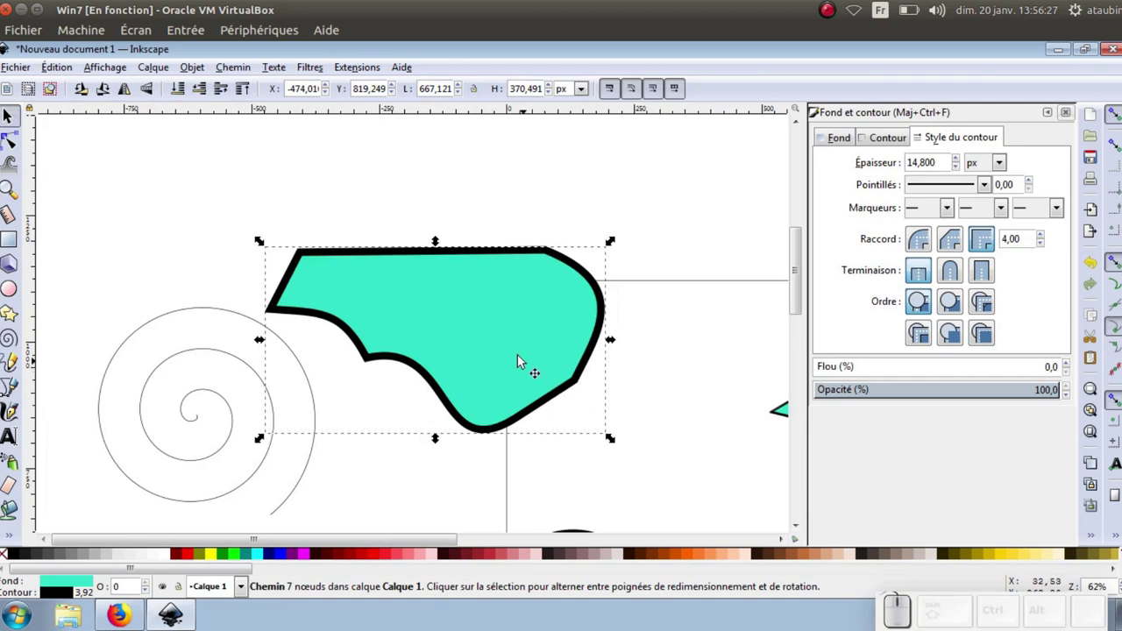
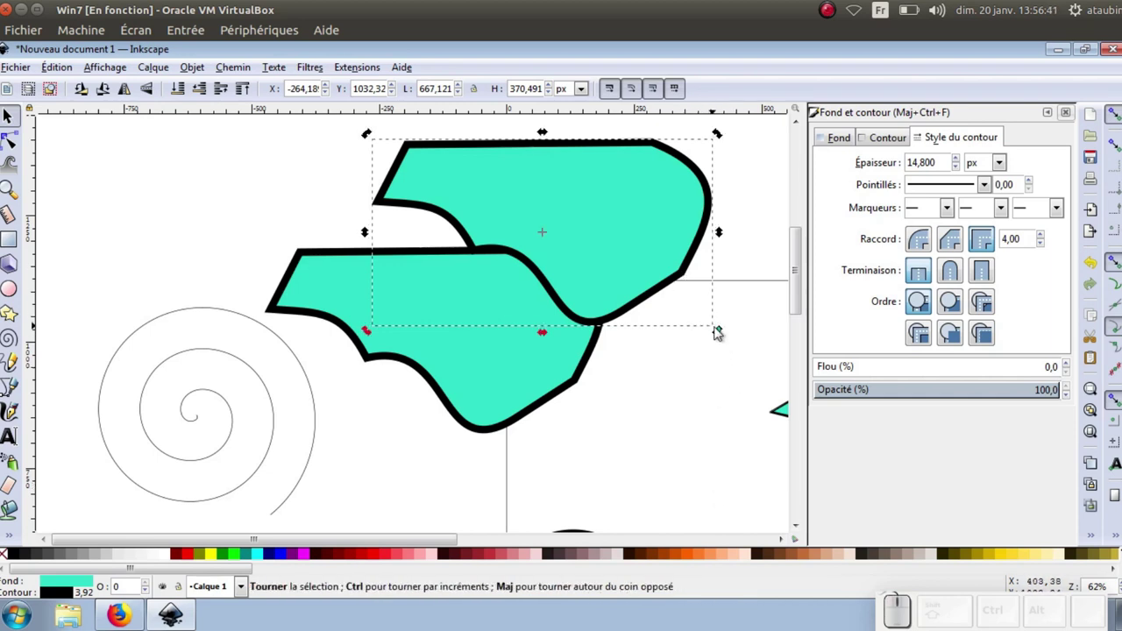
{"action": "left_click_drag", "start_coordinate": [721, 331], "coordinate": [708, 477]}
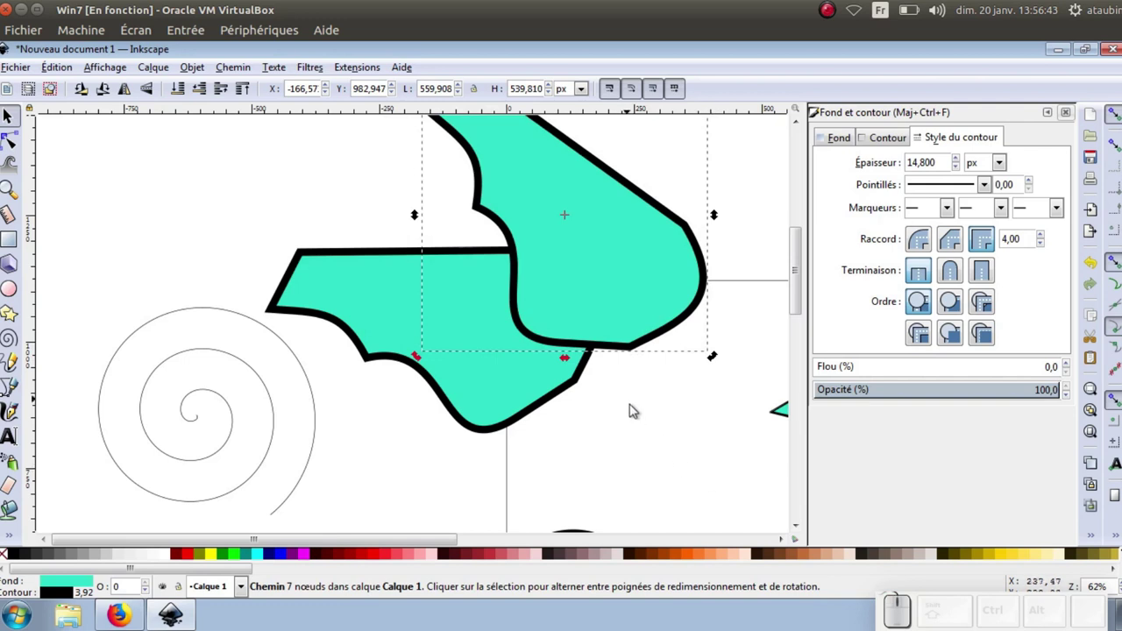
{"action": "left_click", "coordinate": [631, 430]}
{"action": "scroll", "scroll_direction": "down", "scroll_amount": 3}
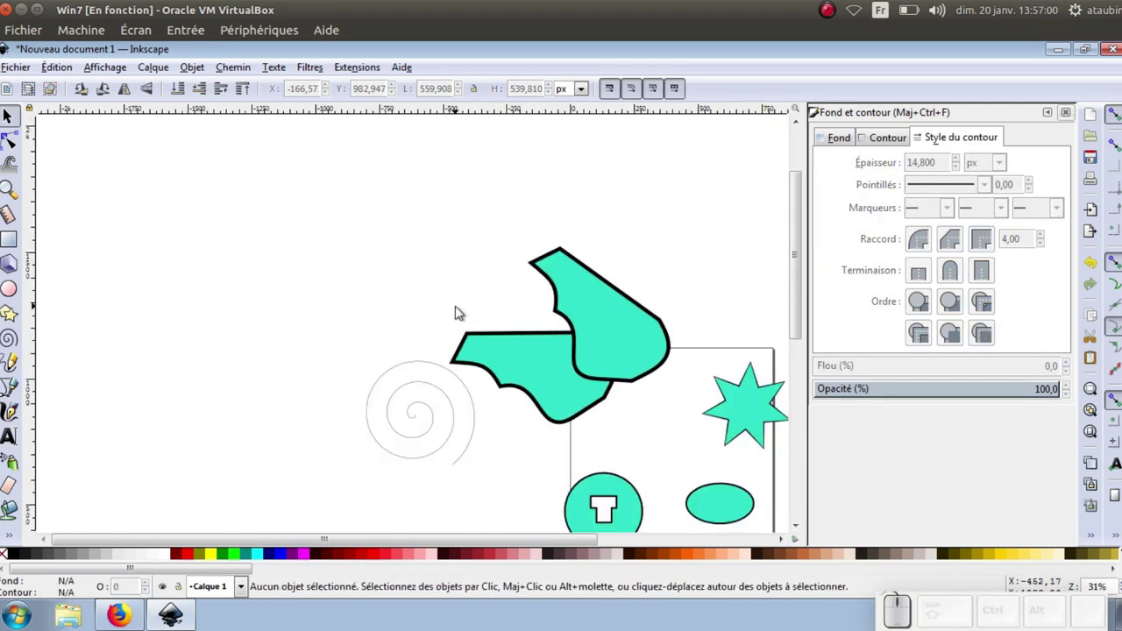
Step: Select both overlapping teal shapes, move them to the upper left and duplicate them with Ctrl+D
{"action": "left_click_drag", "start_coordinate": [426, 216], "coordinate": [658, 394]}
{"action": "left_click_drag", "start_coordinate": [627, 386], "coordinate": [293, 281]}
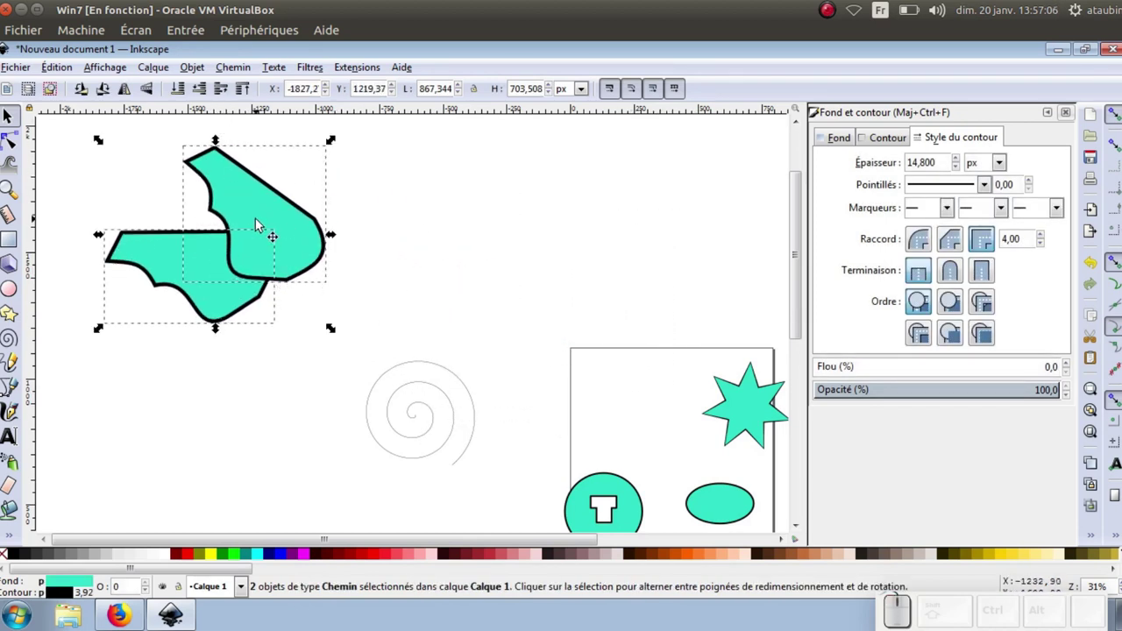
{"action": "key", "text": "ctrl+d"}
Step: Flip the copied pair horizontally, move it right, then flip it vertically
{"action": "left_click", "coordinate": [128, 90]}
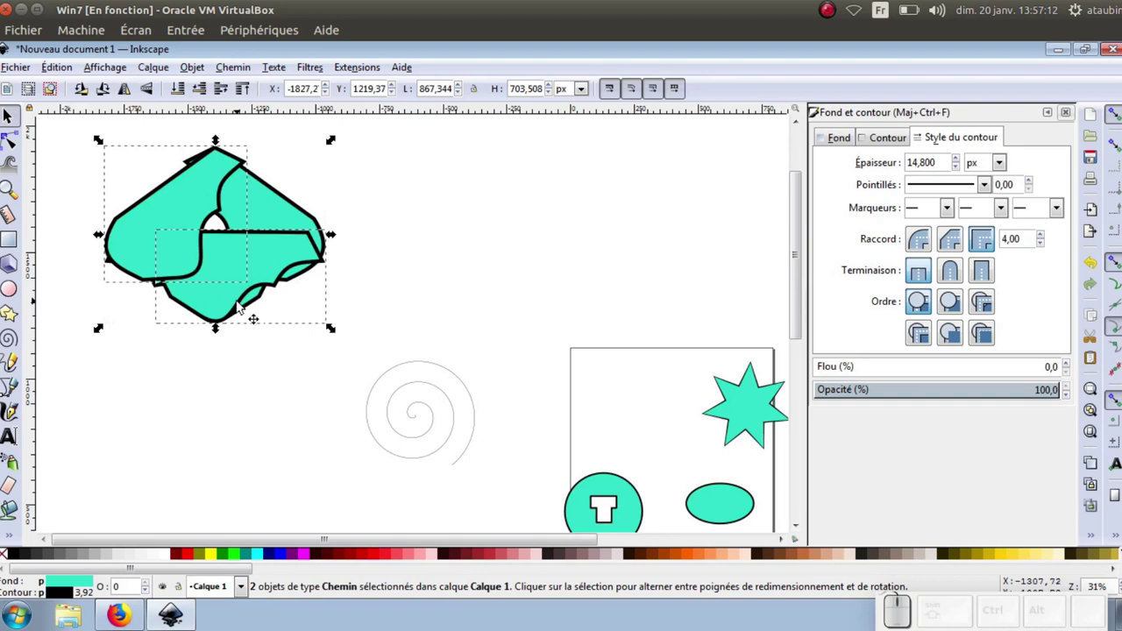
{"action": "key", "text": "Right"}
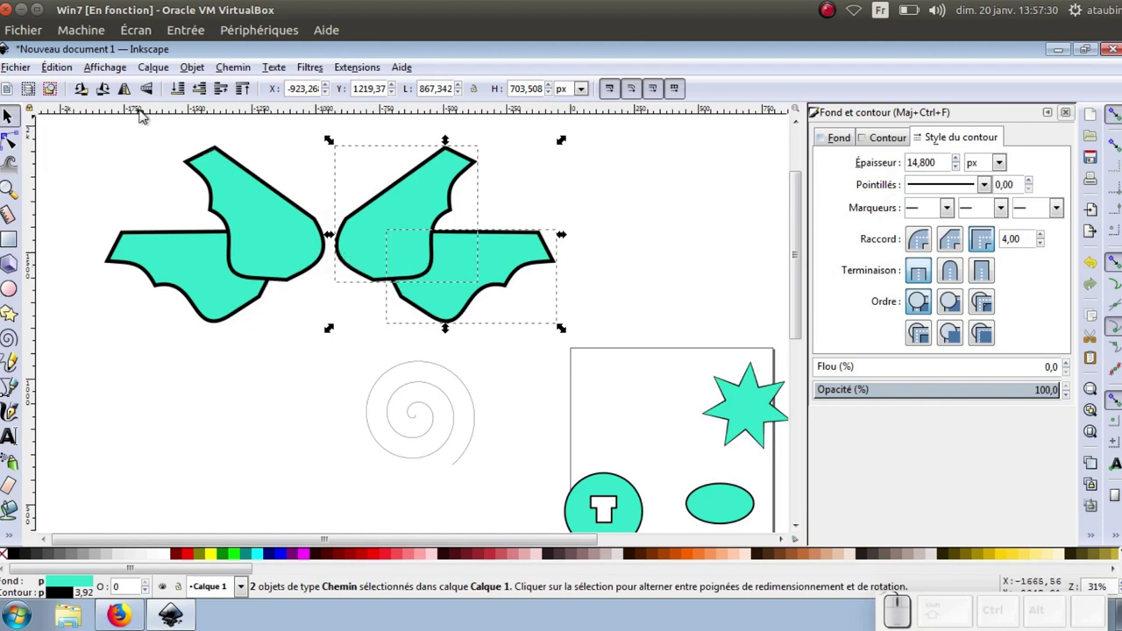
{"action": "left_click", "coordinate": [155, 99]}
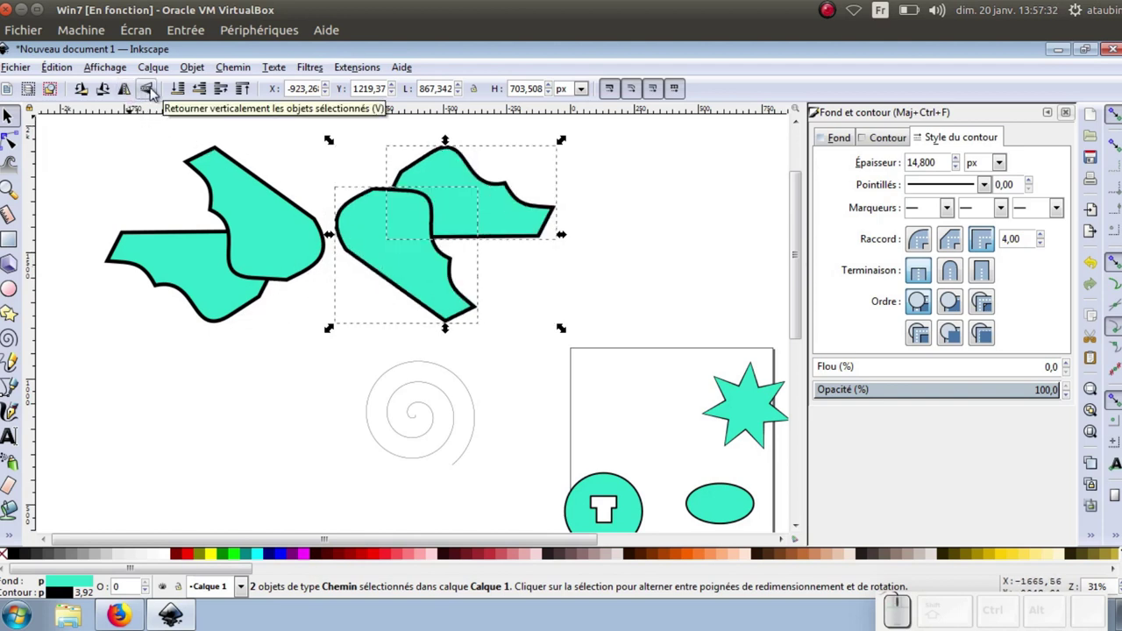
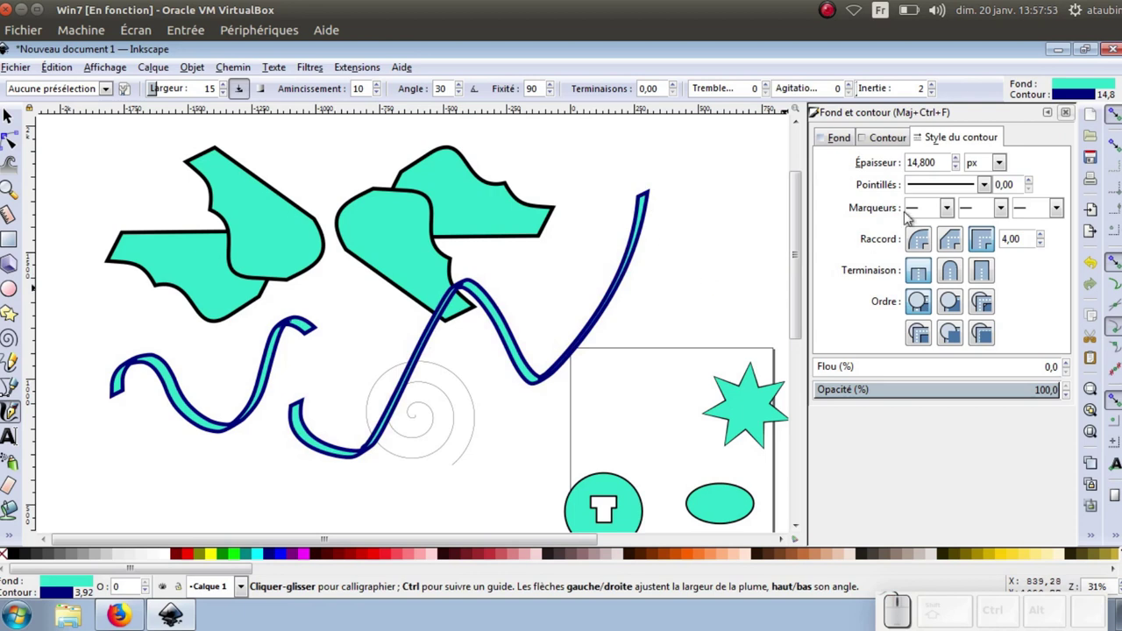
Step: Set the new calligraphic ribbon's stroke paint to No paint, leaving it solid teal
{"action": "left_click", "coordinate": [899, 138]}
{"action": "left_click", "coordinate": [830, 170]}
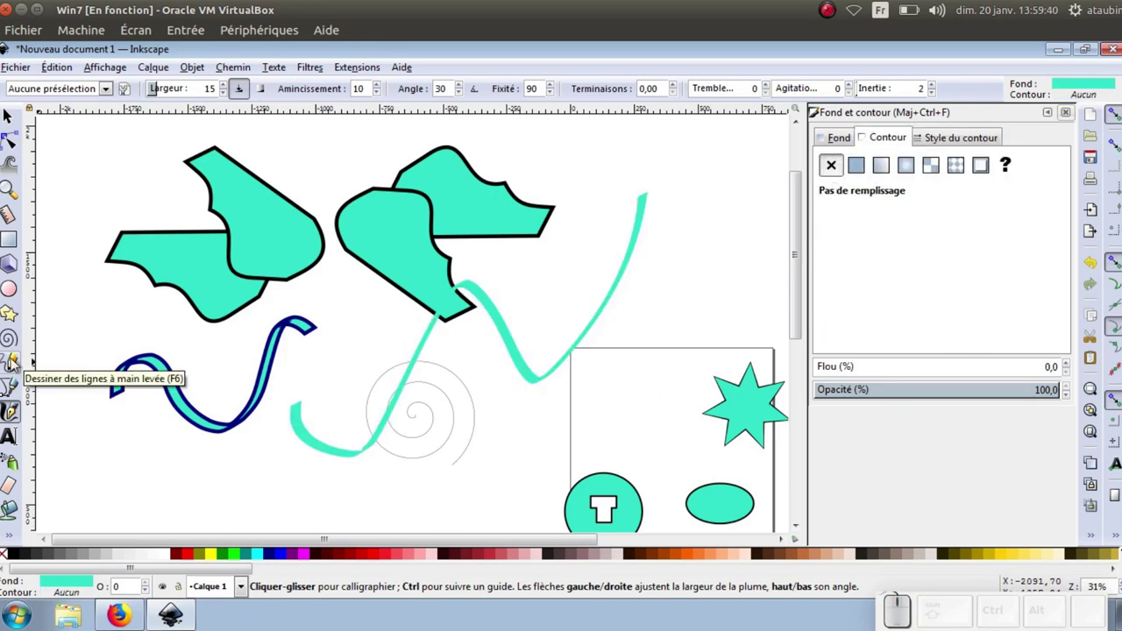
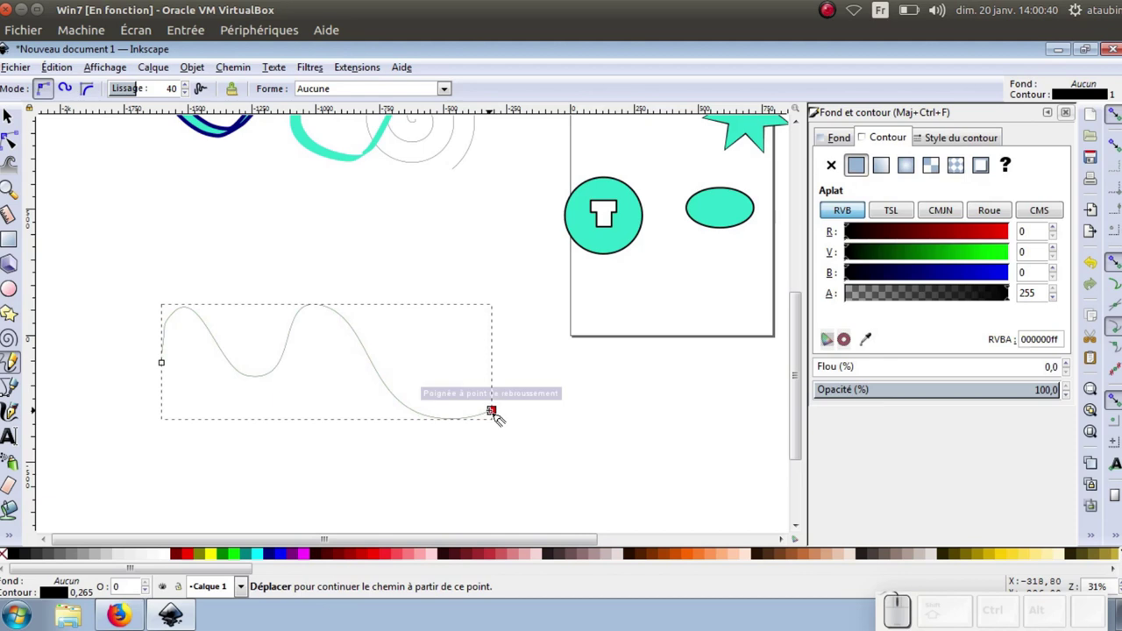
Step: Thicken the freehand wavy line's black stroke to about 23.7 px in Stroke style
{"action": "left_click", "coordinate": [940, 141]}
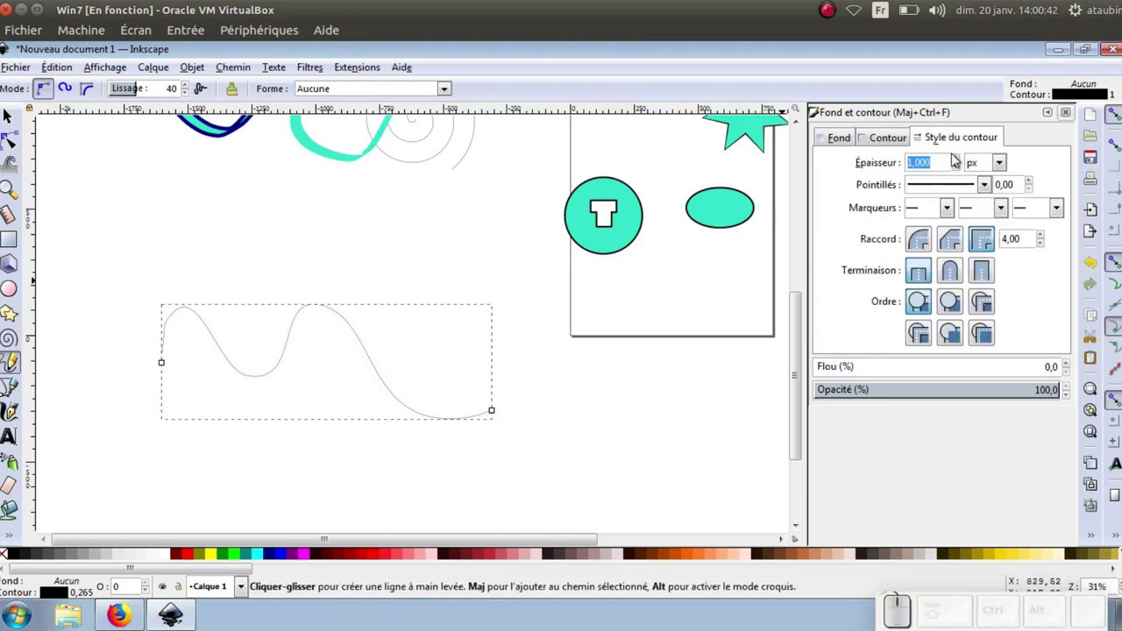
{"action": "left_click", "coordinate": [959, 159]}
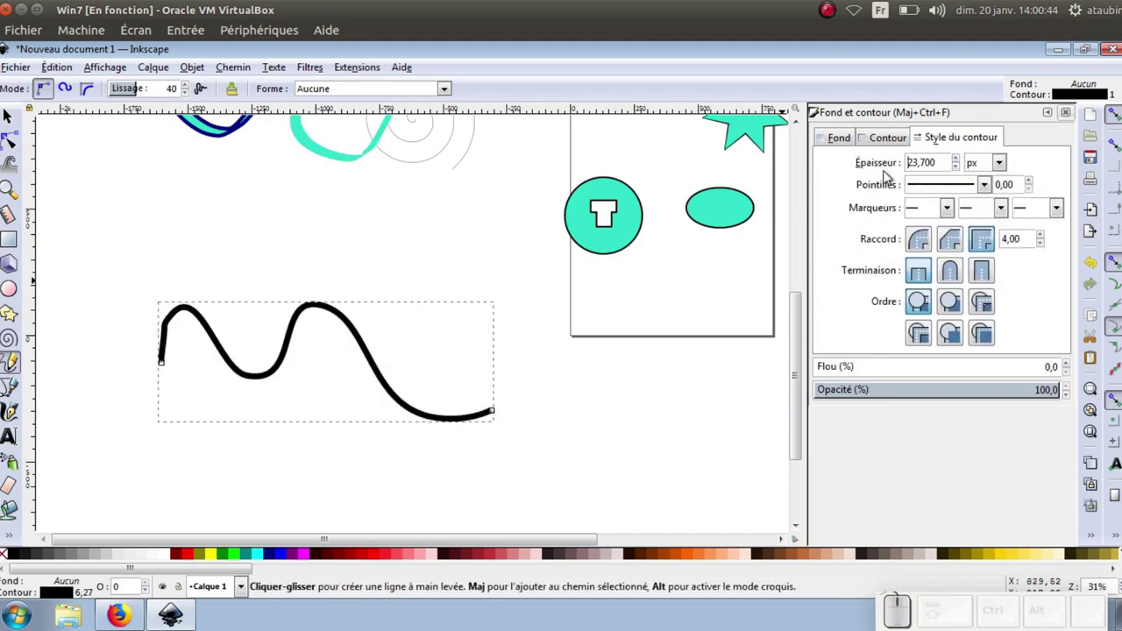
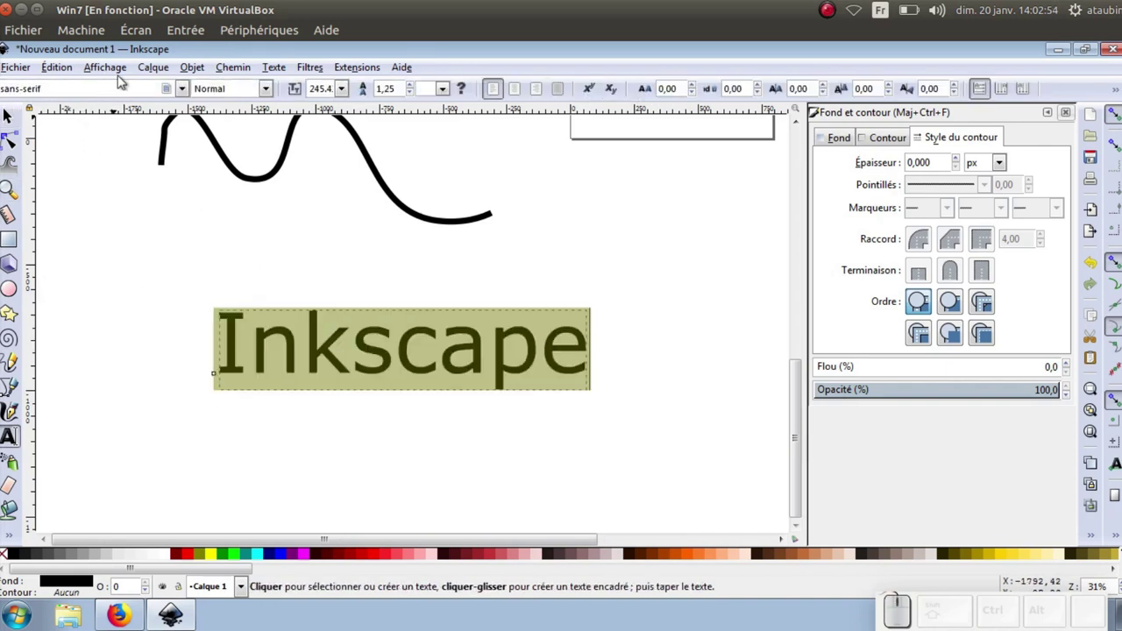
Step: Set the word Inkscape in Angsana New with an olive green fill
{"action": "left_click", "coordinate": [187, 94]}
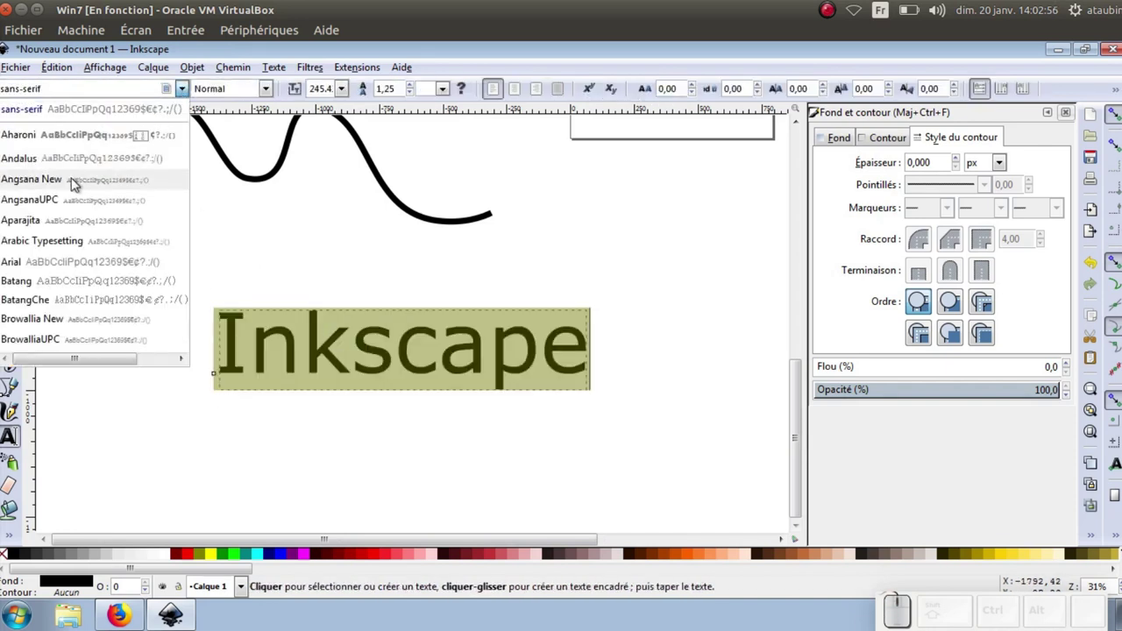
{"action": "left_click", "coordinate": [56, 181]}
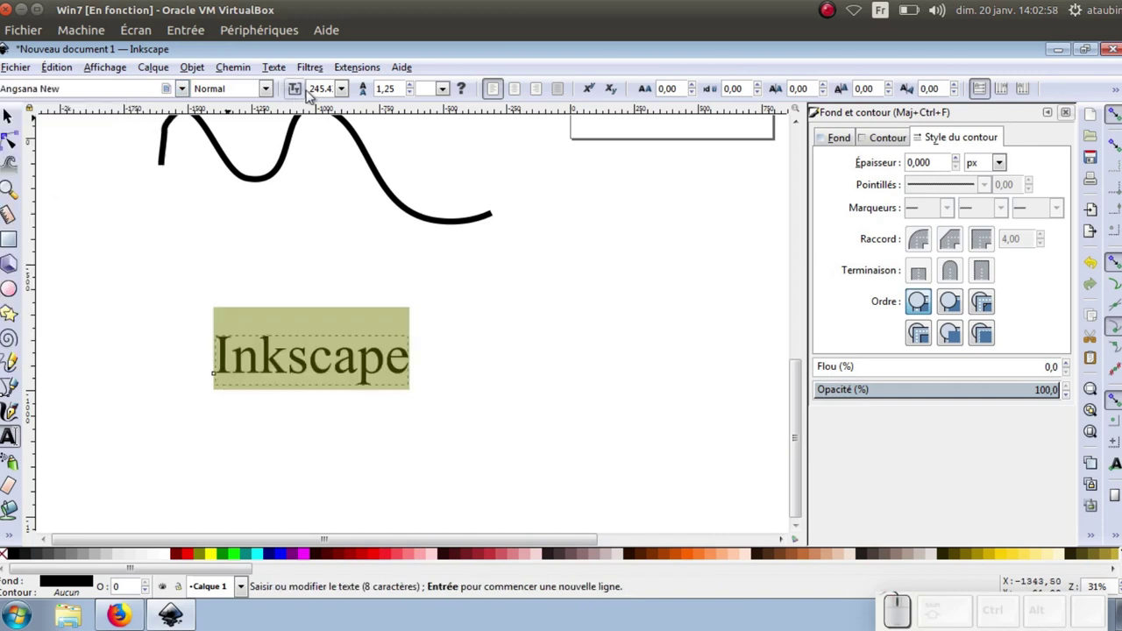
{"action": "left_click", "coordinate": [203, 555]}
Step: Give the text a black outline thickened to about 7.8 px
{"action": "left_click", "coordinate": [890, 144]}
{"action": "left_click", "coordinate": [867, 175]}
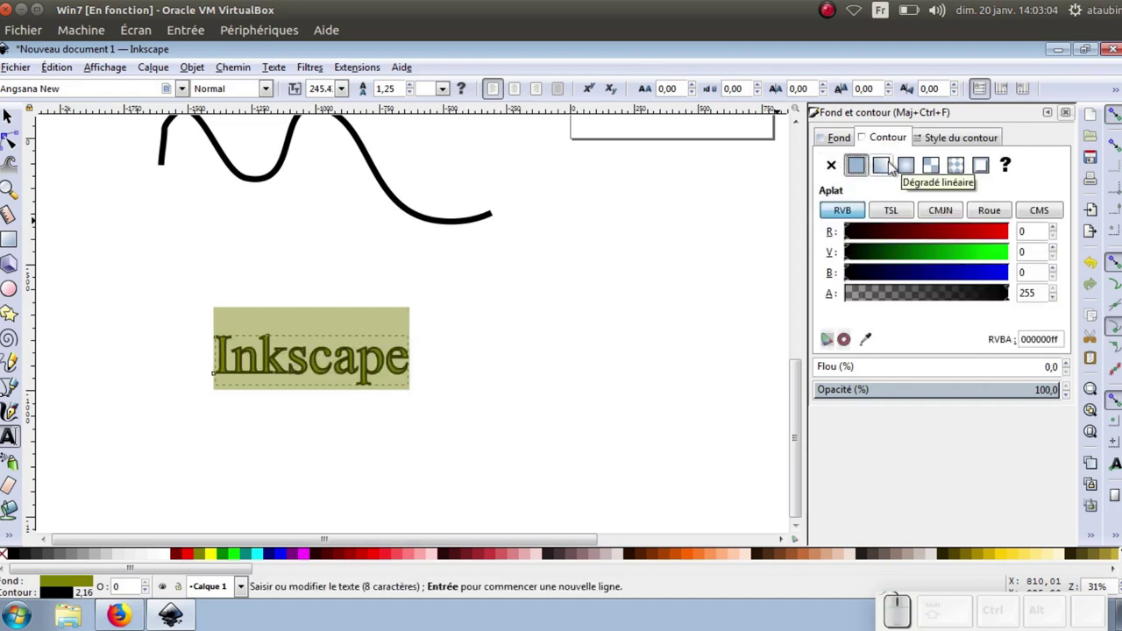
{"action": "left_click", "coordinate": [940, 148]}
{"action": "left_click", "coordinate": [960, 178]}
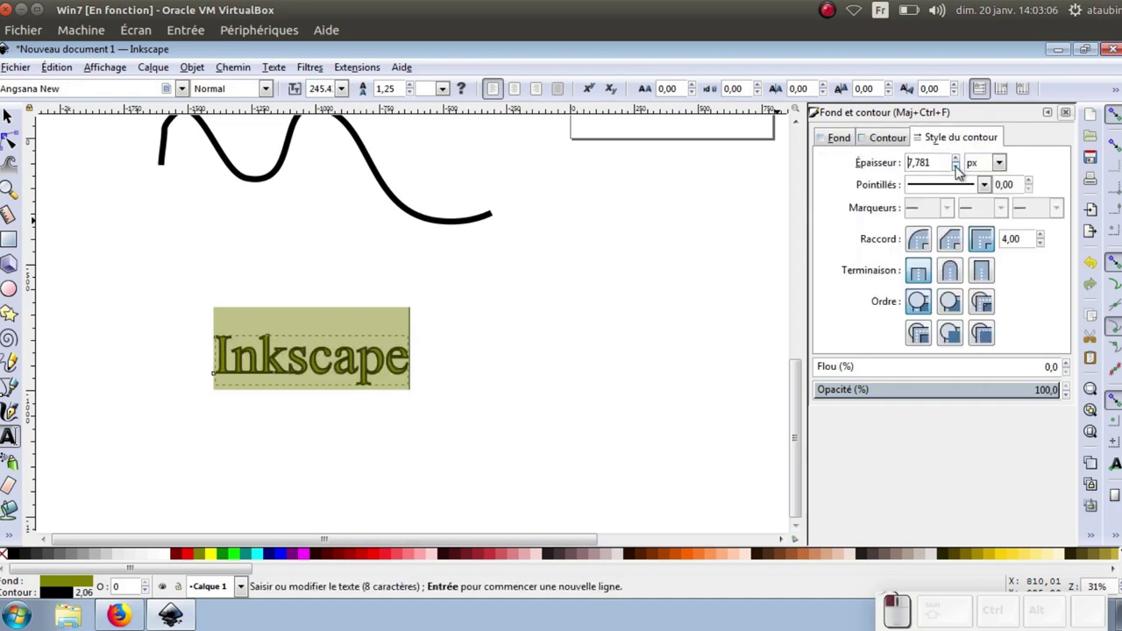
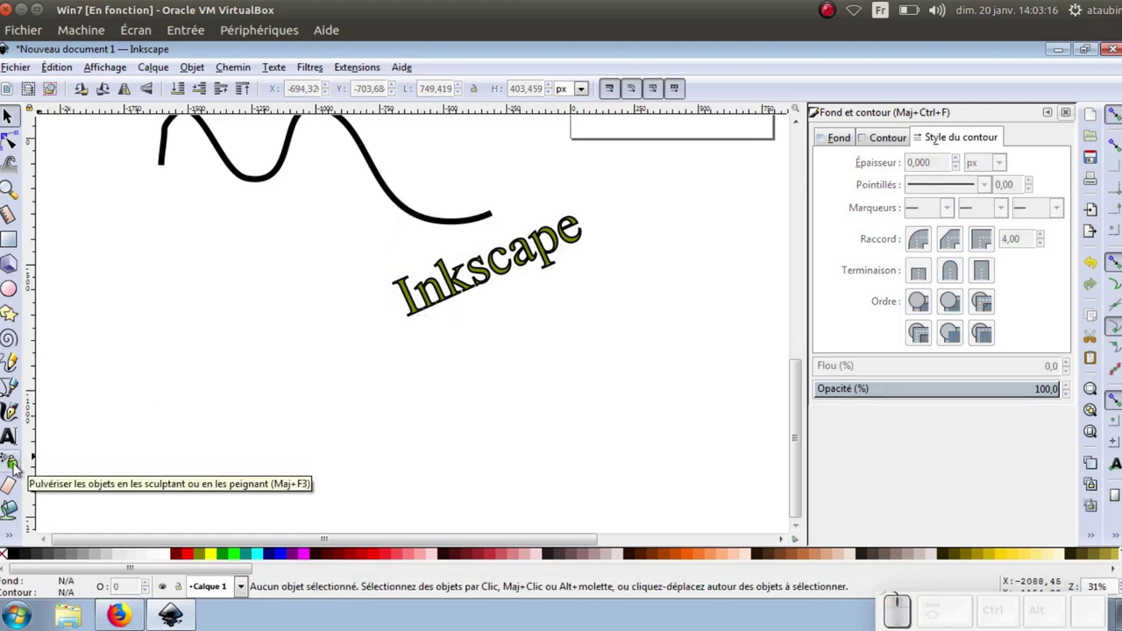
Step: Spray dense clusters of clones of the teal seven-pointed star across the canvas, then begin erasing near the original
{"action": "left_click", "coordinate": [18, 475]}
{"action": "scroll", "scroll_direction": "up", "scroll_amount": 3}
{"action": "scroll", "scroll_direction": "up", "scroll_amount": 3}
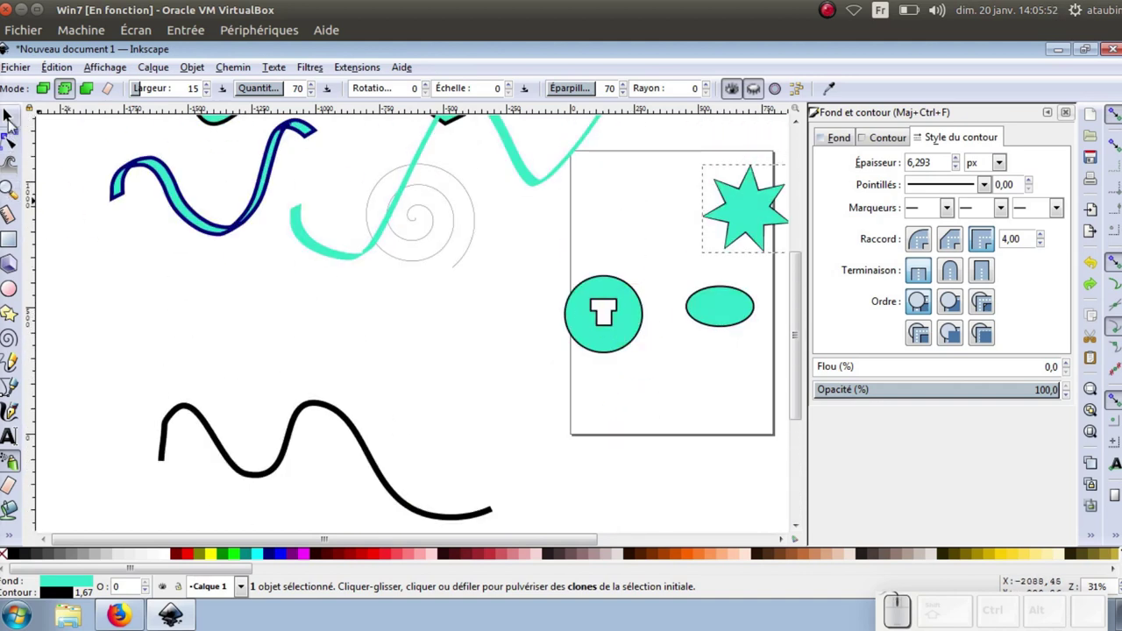
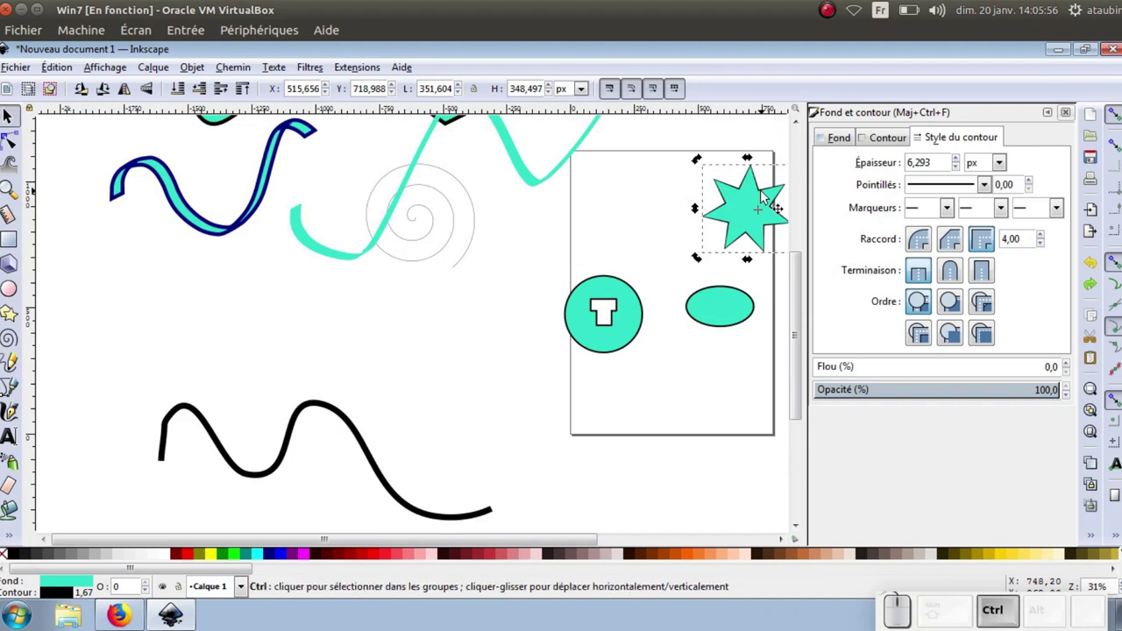
{"action": "key", "text": "ctrl+c"}
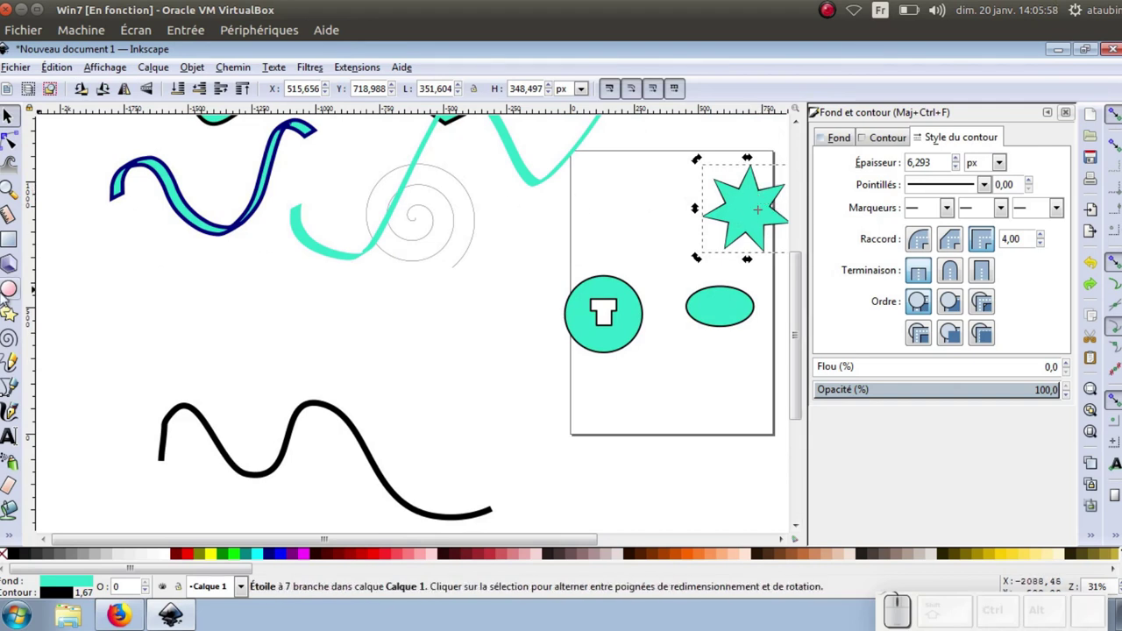
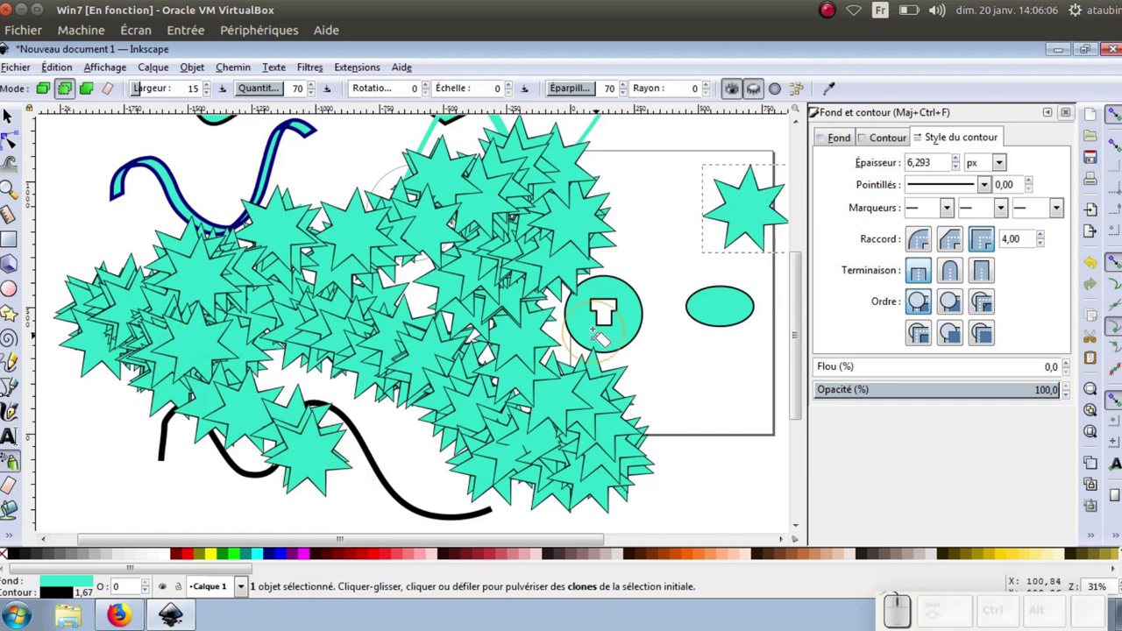
{"action": "key", "text": "ctrl+z"}
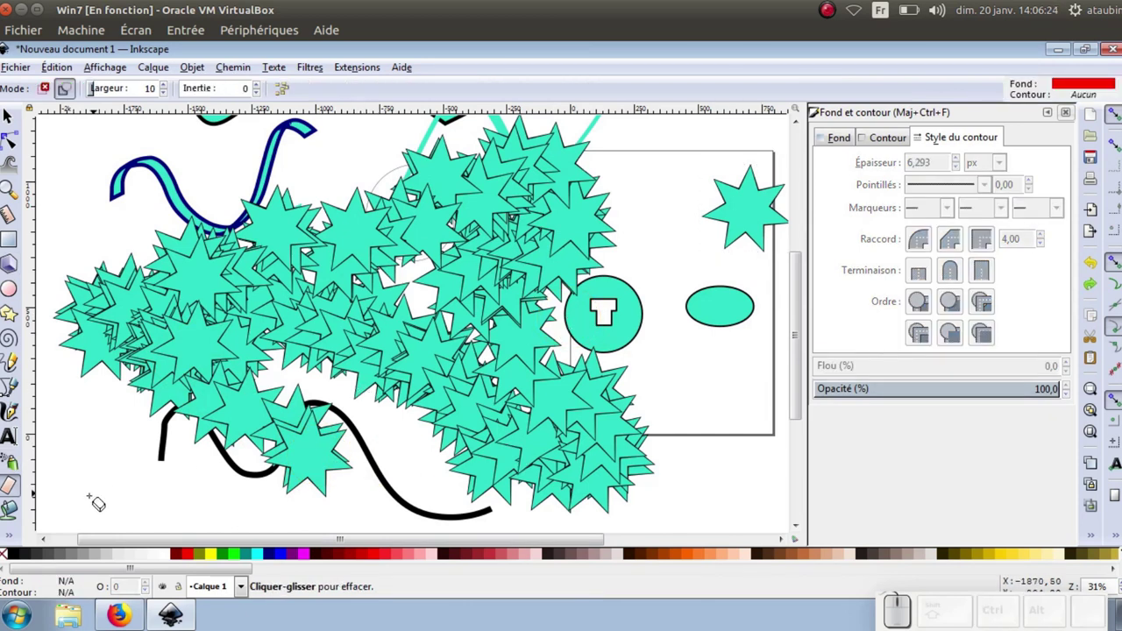